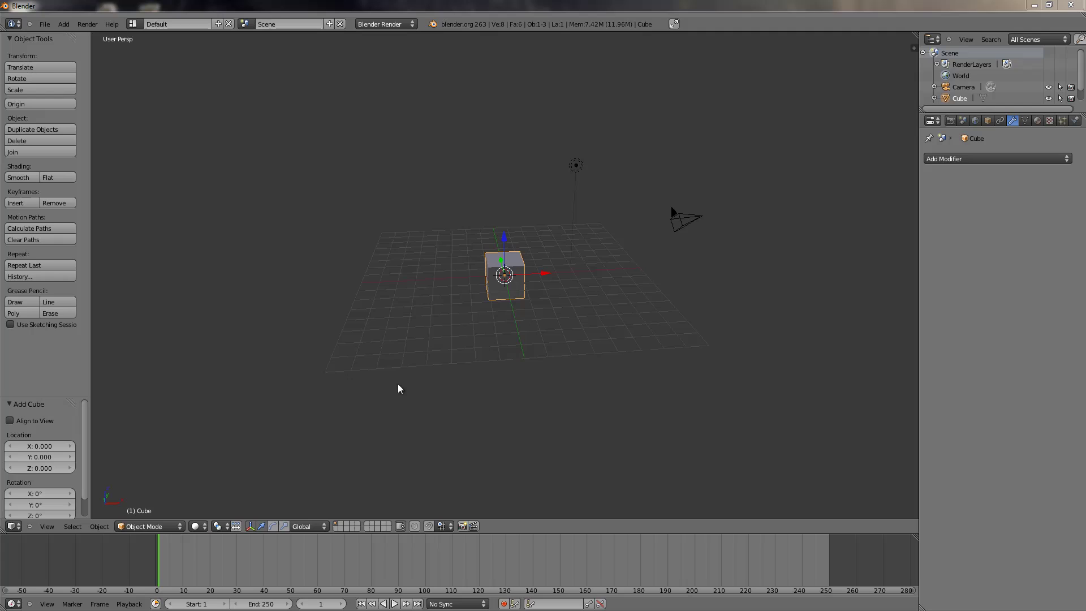
Orbit and zoom in until the default cube fills the middle of the 3D viewport
{"action": "middle_click", "coordinate": [401, 384]}
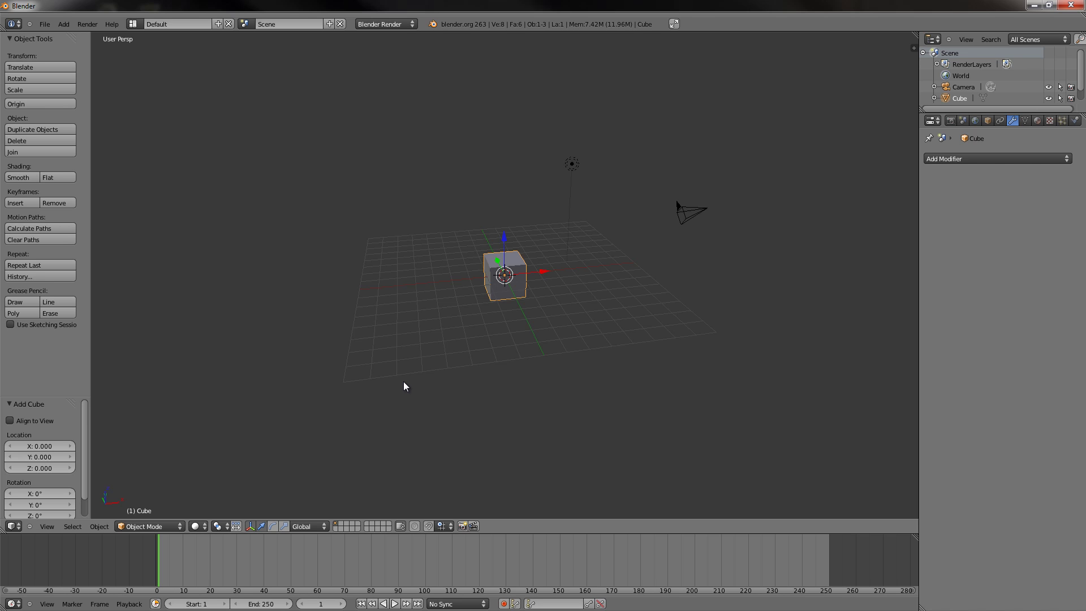
{"action": "middle_click", "coordinate": [443, 330]}
{"action": "middle_click", "coordinate": [591, 319]}
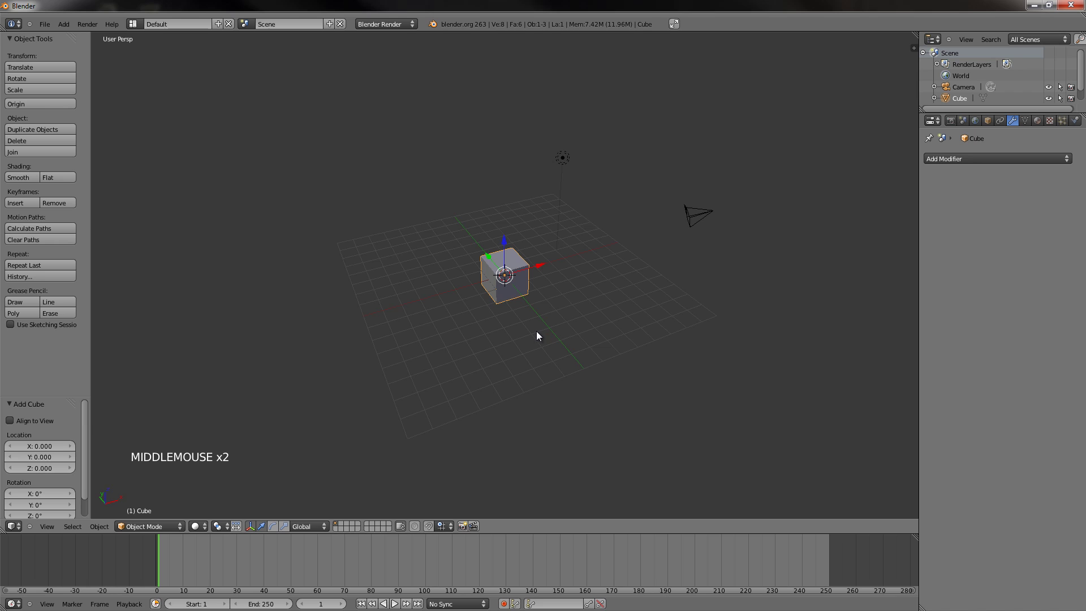
{"action": "scroll", "scroll_direction": "up", "scroll_amount": 3}
{"action": "scroll", "scroll_direction": "up", "scroll_amount": 3}
{"action": "middle_click", "coordinate": [552, 344]}
{"action": "scroll", "scroll_direction": "up", "scroll_amount": 3}
{"action": "scroll", "scroll_direction": "up", "scroll_amount": 3}
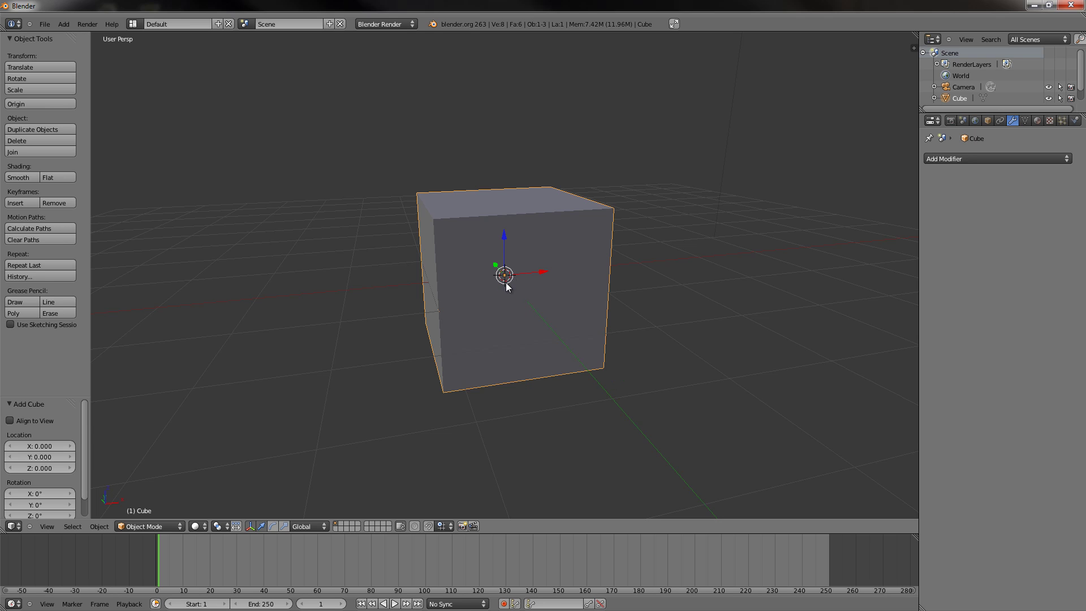
Place the 3D cursor at a spot directly beside the default cube
{"action": "left_click", "coordinate": [750, 346]}
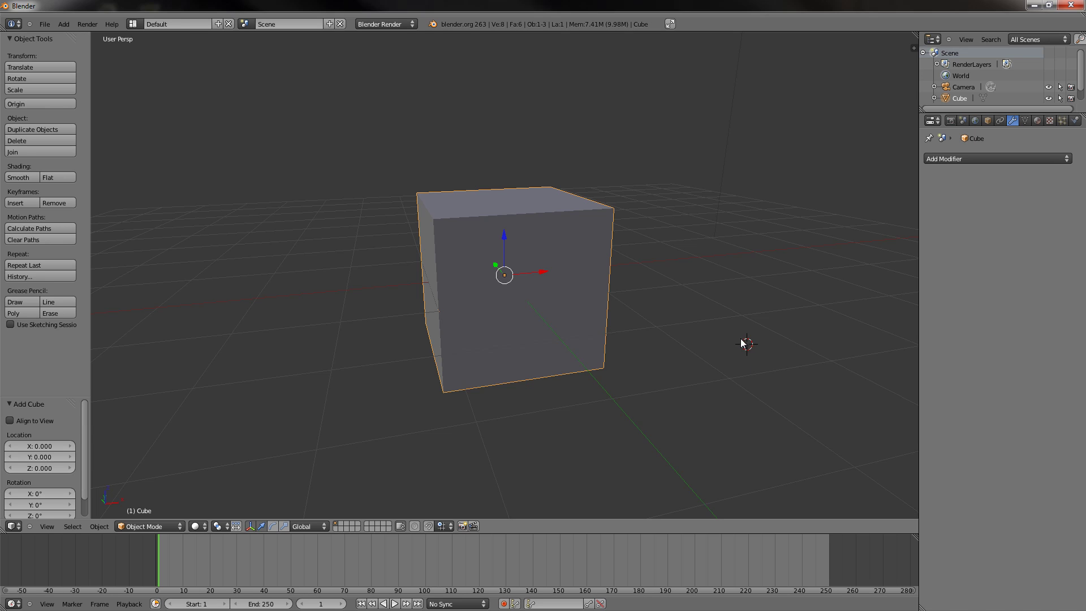
{"action": "left_click", "coordinate": [737, 386]}
{"action": "left_click", "coordinate": [576, 475]}
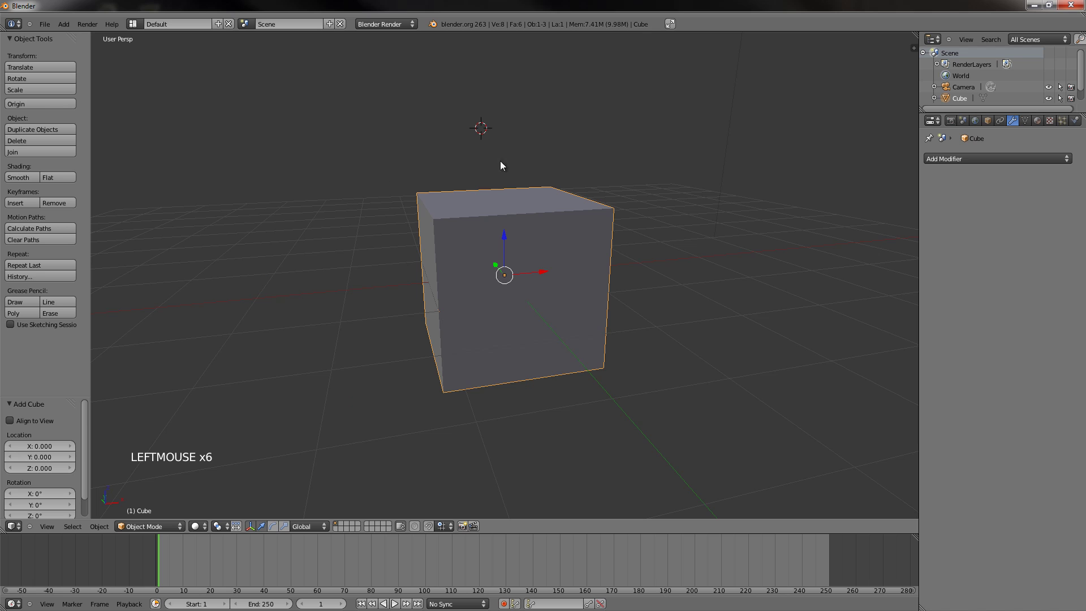
{"action": "middle_click", "coordinate": [435, 322]}
{"action": "left_click", "coordinate": [674, 160]}
{"action": "left_click", "coordinate": [686, 287]}
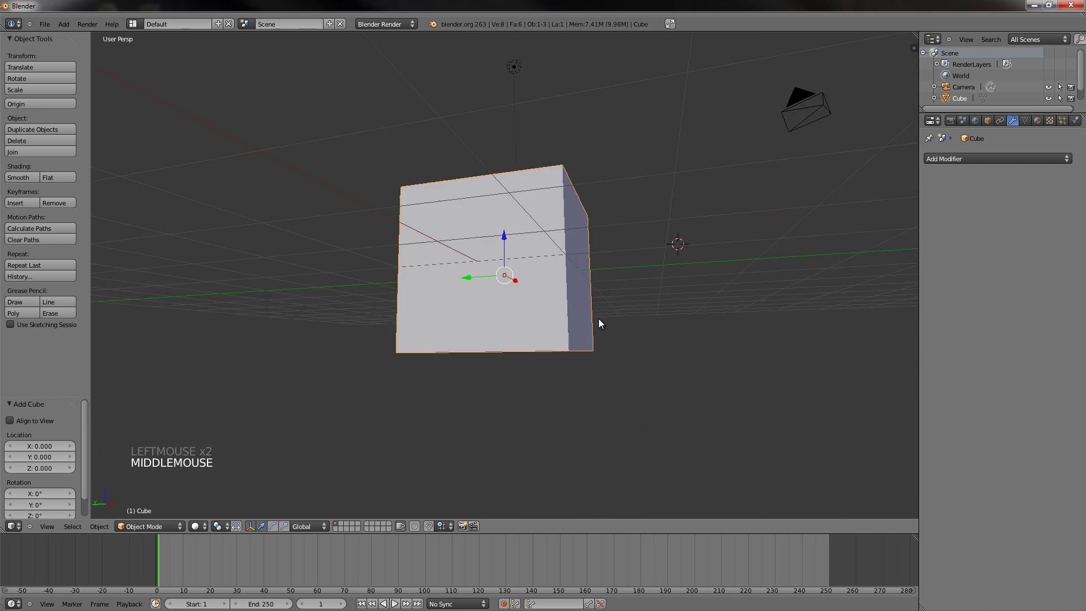
{"action": "left_click", "coordinate": [706, 328]}
Add a second cube, Cube.001, at the cursor and select the original cube
{"action": "middle_click", "coordinate": [503, 413]}
{"action": "middle_click", "coordinate": [716, 303]}
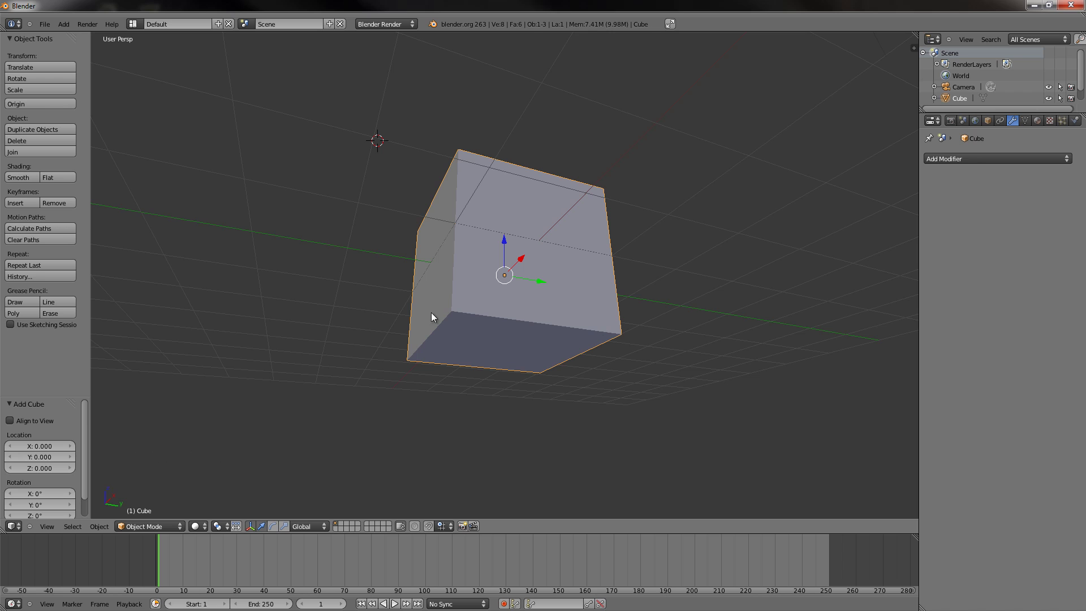
{"action": "middle_click", "coordinate": [294, 280]}
{"action": "scroll", "scroll_direction": "down", "scroll_amount": 3}
{"action": "middle_click", "coordinate": [551, 273]}
{"action": "middle_click", "coordinate": [554, 321]}
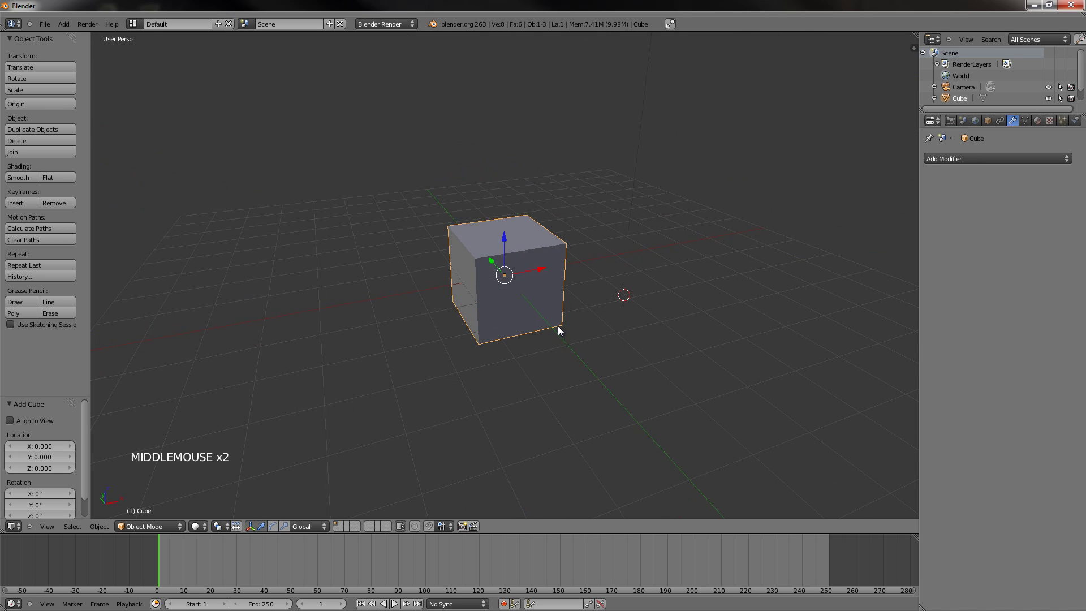
{"action": "key", "text": "shift+a"}
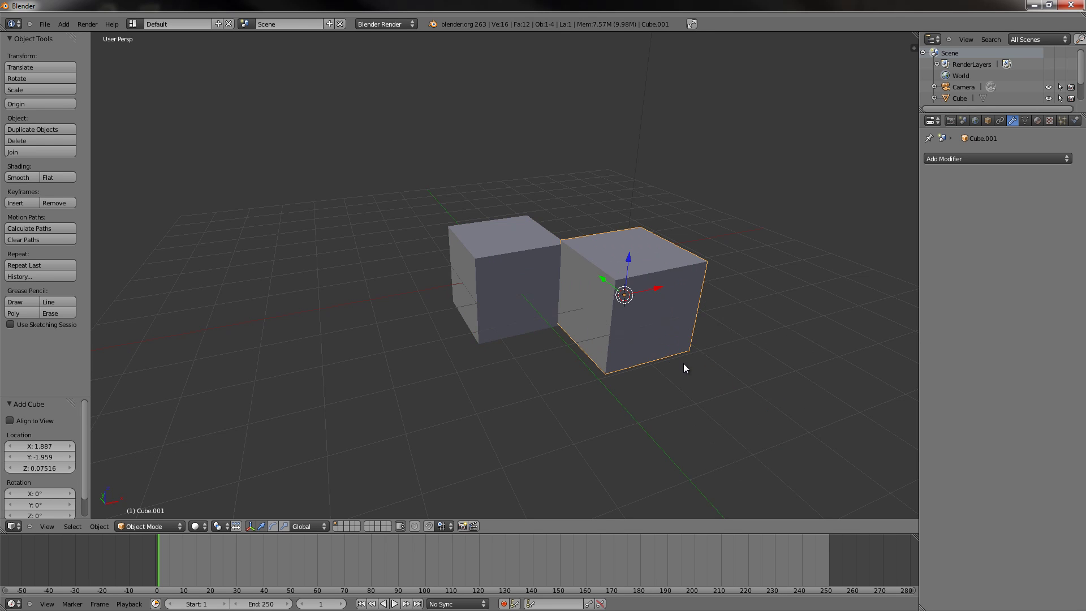
{"action": "middle_click", "coordinate": [675, 360]}
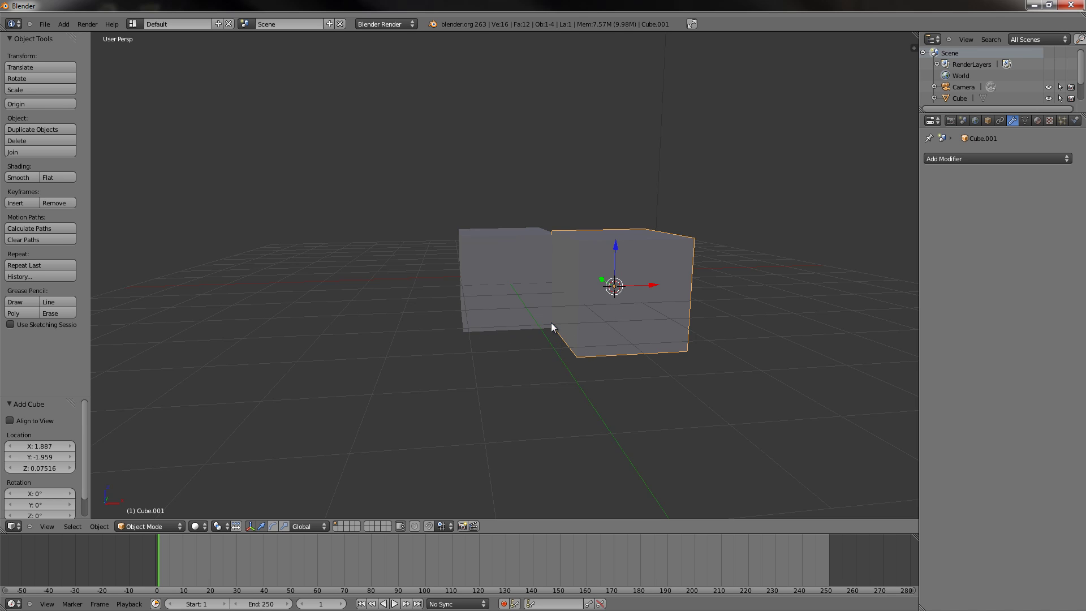
{"action": "middle_click", "coordinate": [507, 328]}
{"action": "right_click", "coordinate": [527, 269]}
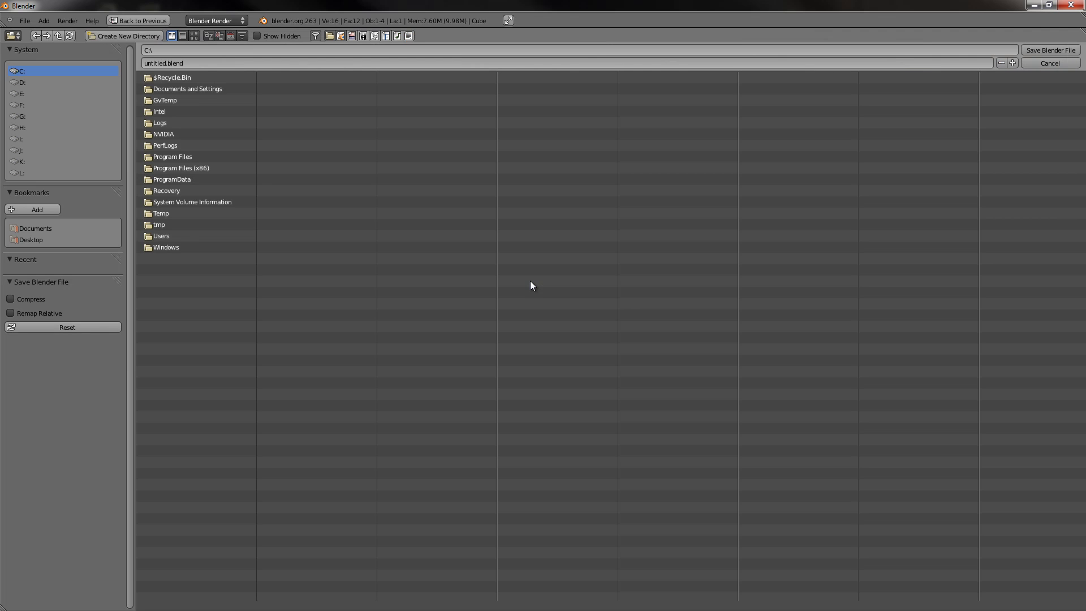
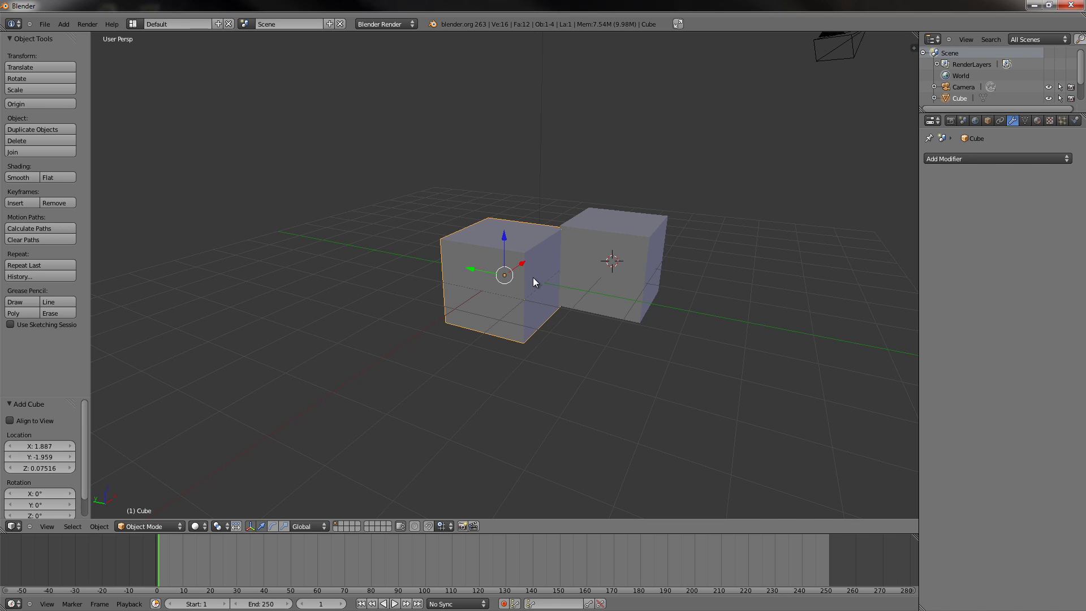
Snap the 3D cursor to the original cube's centre and nudge the cube sideways
{"action": "key", "text": "shift+s"}
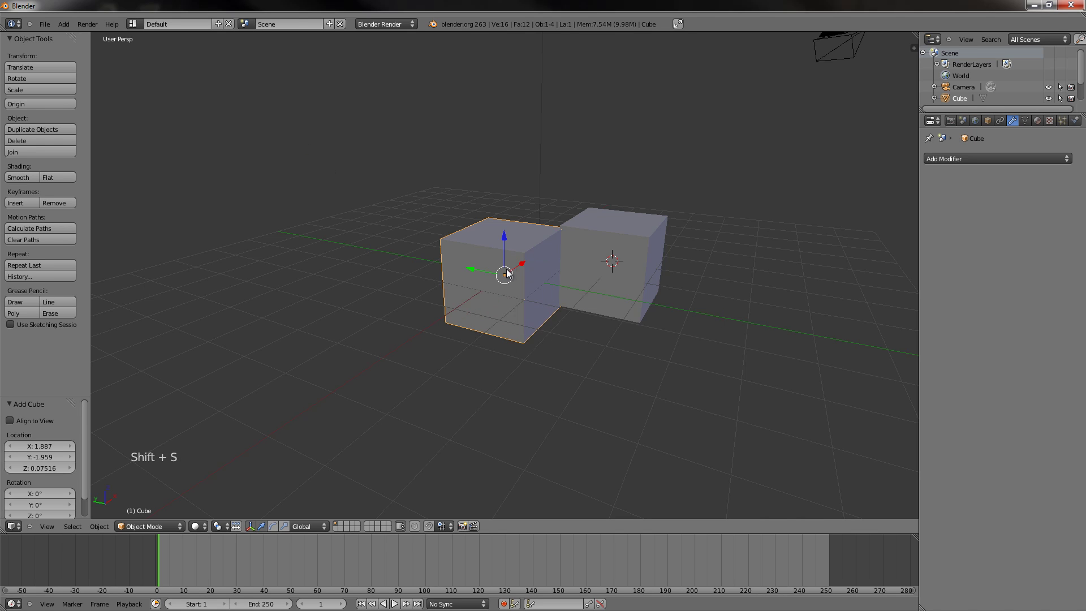
{"action": "right_click", "coordinate": [519, 255]}
{"action": "key", "text": "shift+s"}
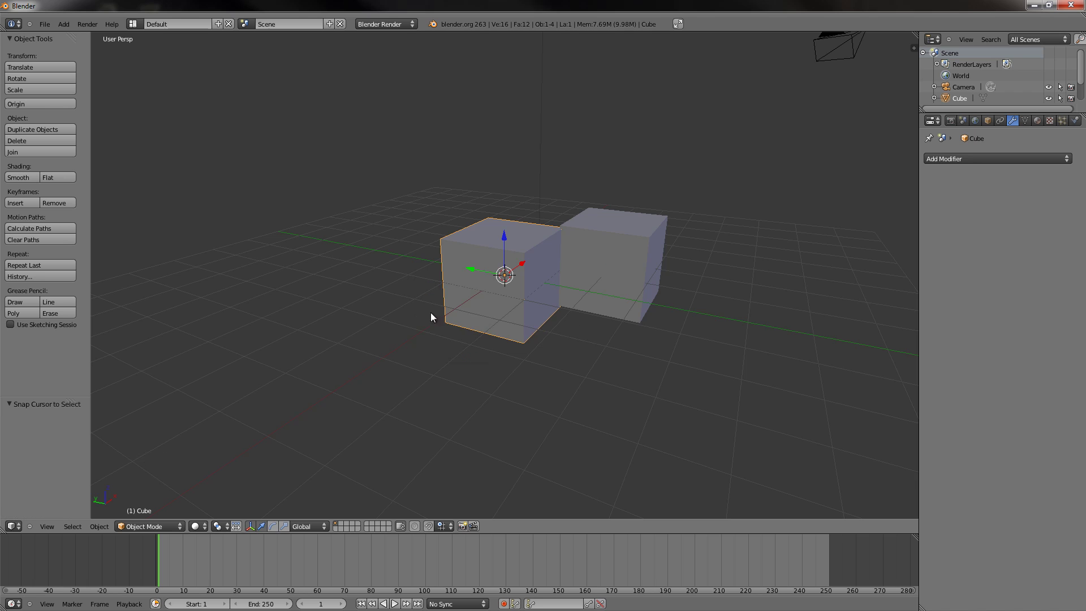
{"action": "middle_click", "coordinate": [577, 331]}
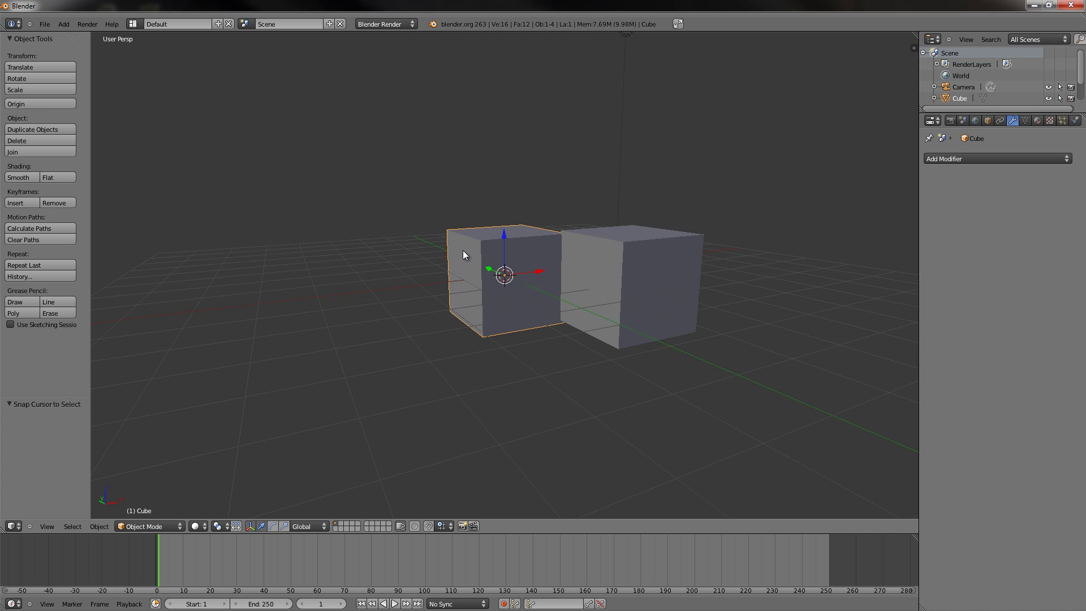
{"action": "scroll", "scroll_direction": "up", "scroll_amount": 3}
{"action": "scroll", "scroll_direction": "up", "scroll_amount": 3}
{"action": "scroll", "scroll_direction": "down", "scroll_amount": 3}
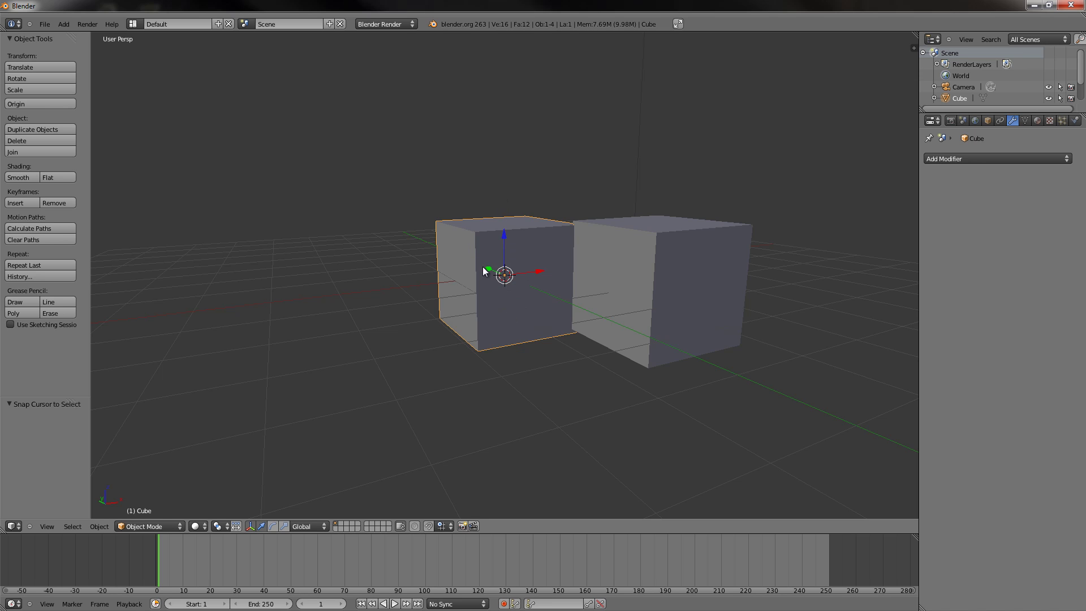
{"action": "left_click", "coordinate": [495, 270]}
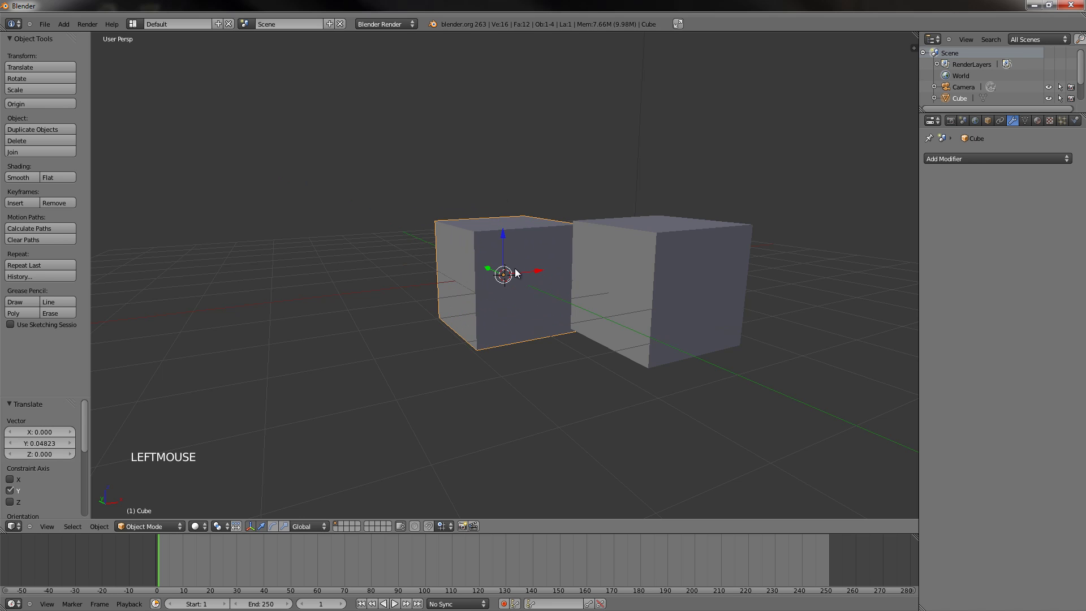
Snap the original cube back onto the world centre and the 3D cursor onto the grid
{"action": "key", "text": "shift+s"}
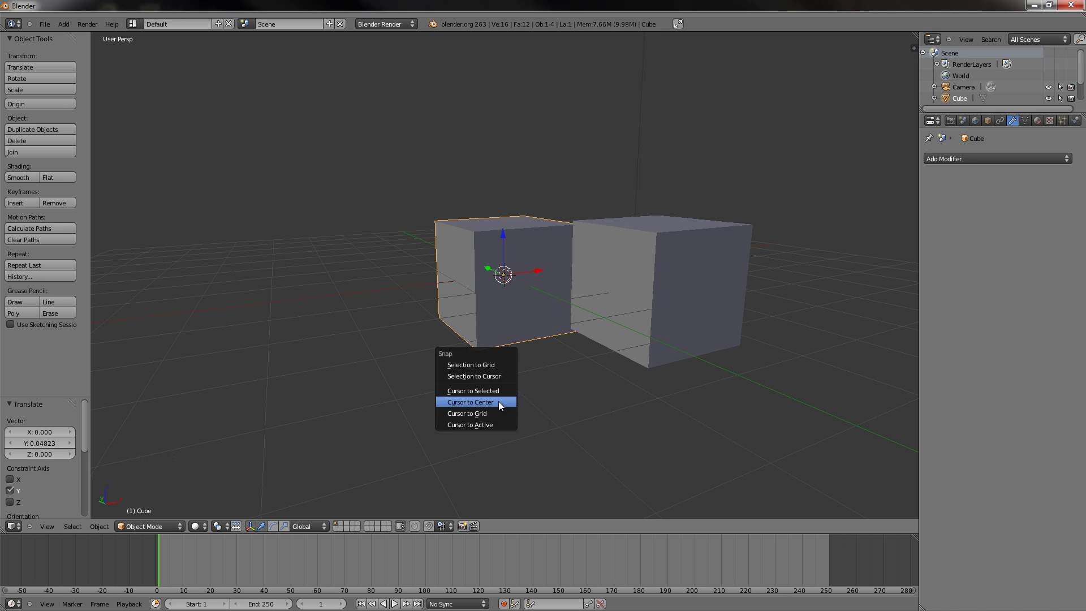
{"action": "key", "text": "g"}
{"action": "left_click", "coordinate": [450, 322]}
{"action": "key", "text": "shift+s"}
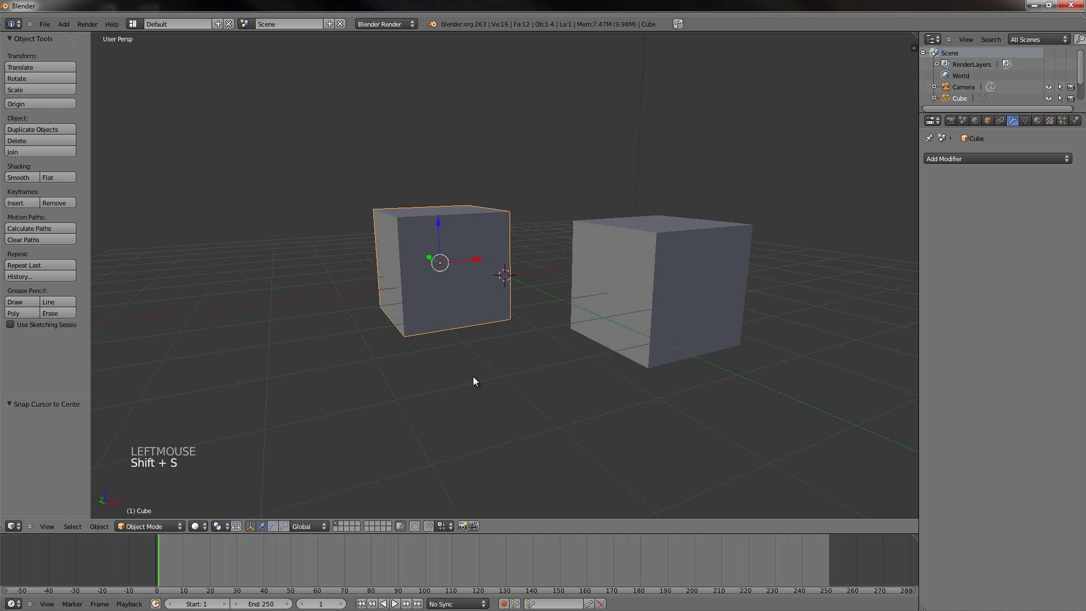
{"action": "key", "text": "shift+s"}
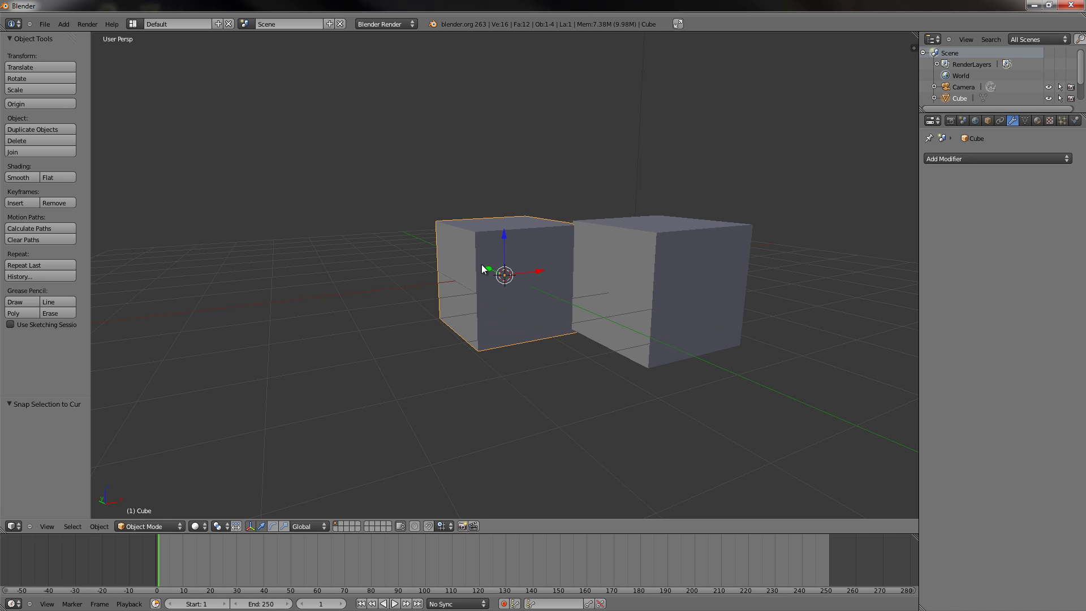
{"action": "key", "text": "shift+s"}
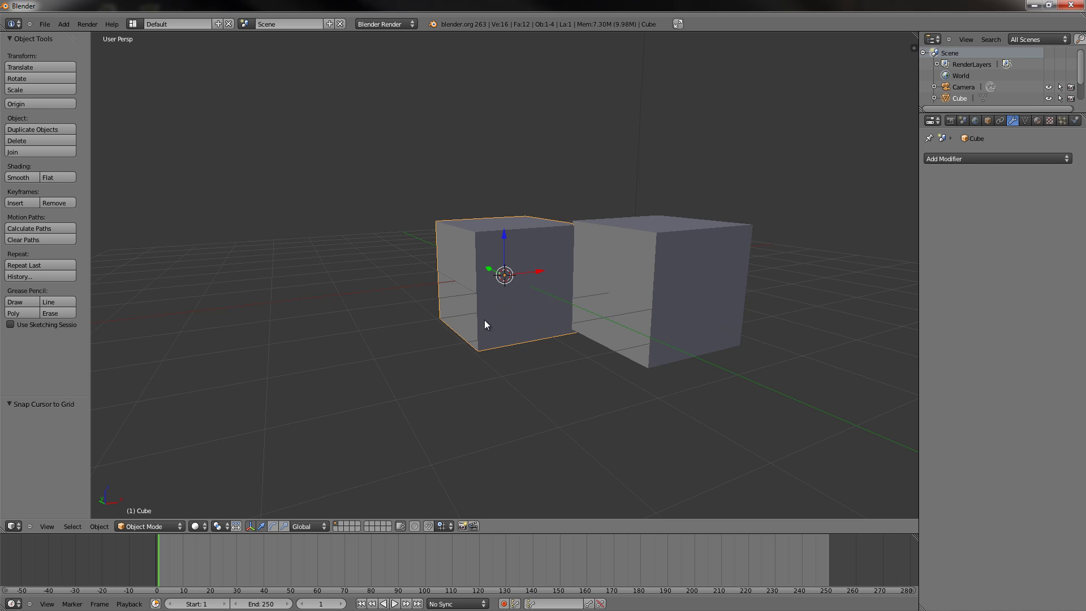
{"action": "middle_click", "coordinate": [478, 323]}
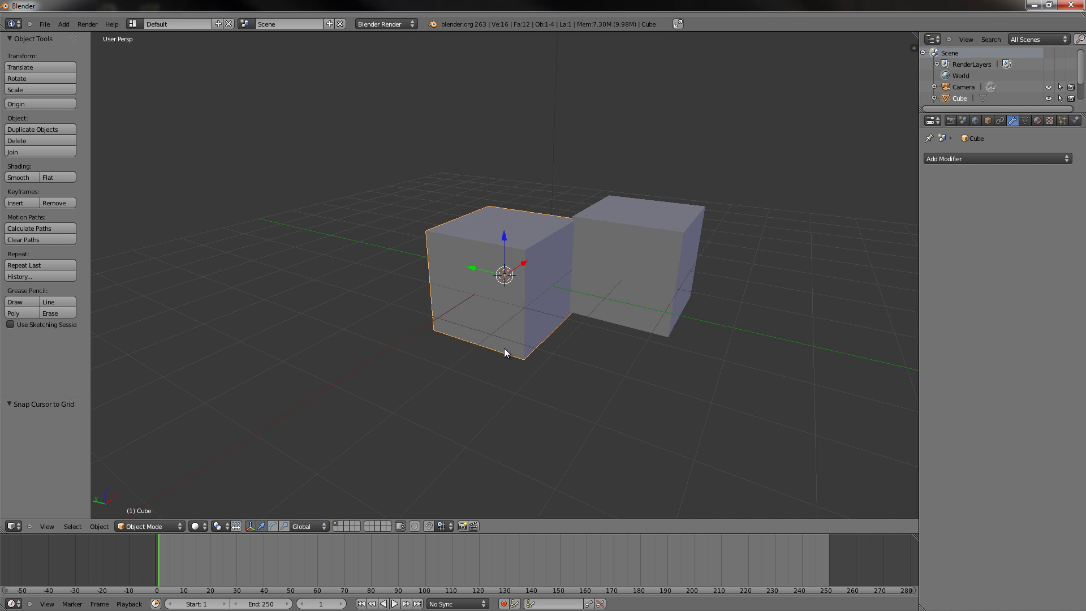
{"action": "middle_click", "coordinate": [626, 362]}
Delete the second cube, leaving a single cube in the scene
{"action": "right_click", "coordinate": [658, 375]}
{"action": "key", "text": "x"}
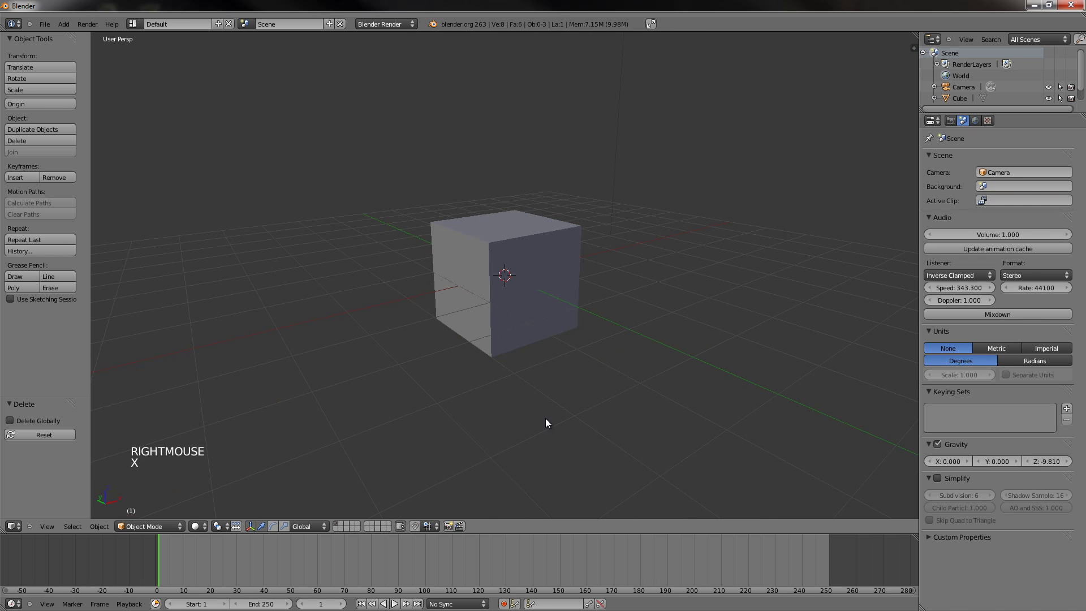
{"action": "scroll", "scroll_direction": "down", "scroll_amount": 3}
{"action": "middle_click", "coordinate": [561, 336]}
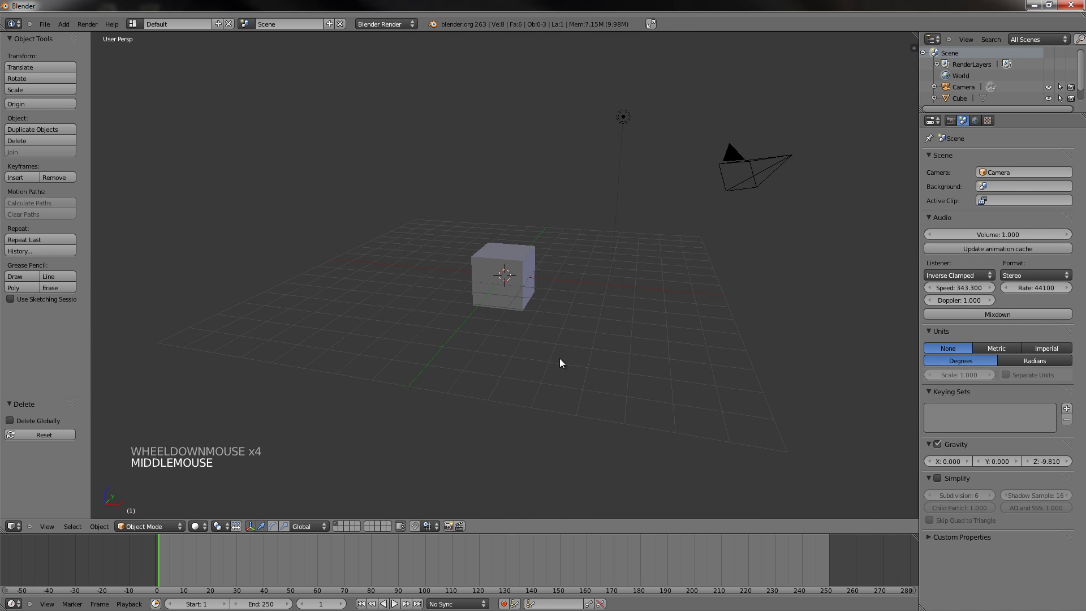
{"action": "middle_click", "coordinate": [516, 351]}
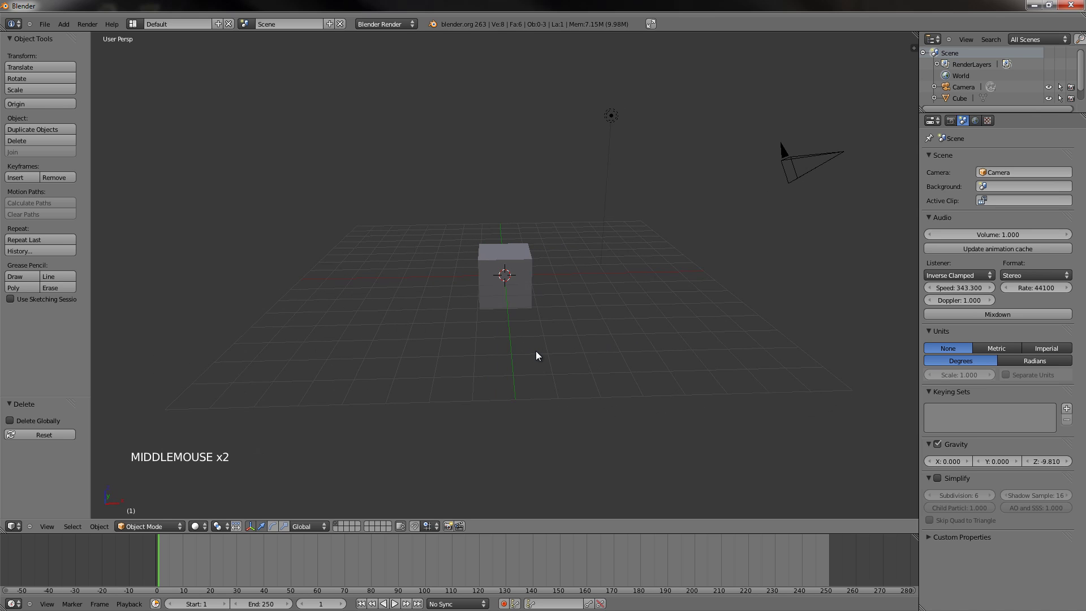
{"action": "scroll", "scroll_direction": "up", "scroll_amount": 3}
{"action": "middle_click", "coordinate": [515, 389]}
{"action": "scroll", "scroll_direction": "up", "scroll_amount": 3}
From Right view, select the remaining cube and enter Edit Mode on its mesh
{"action": "key", "text": "KP_3"}
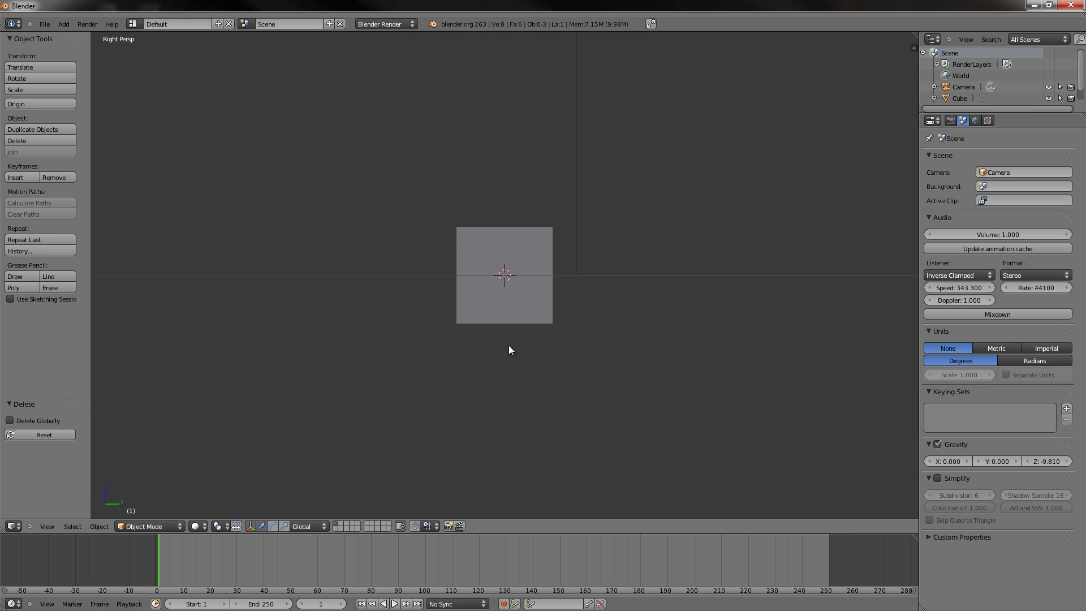
{"action": "right_click", "coordinate": [501, 242]}
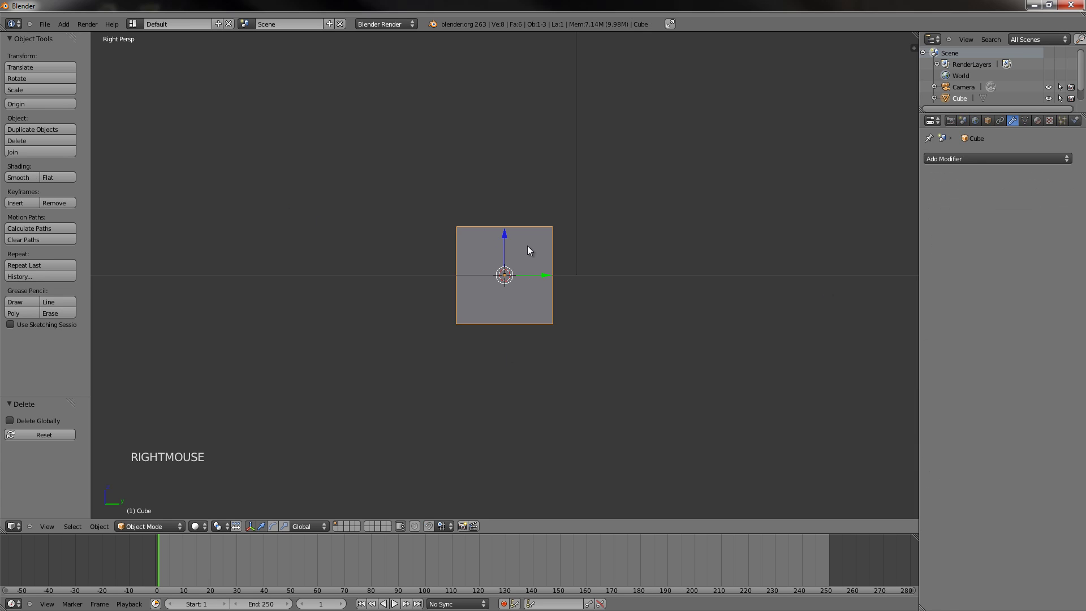
{"action": "key", "text": "Tab"}
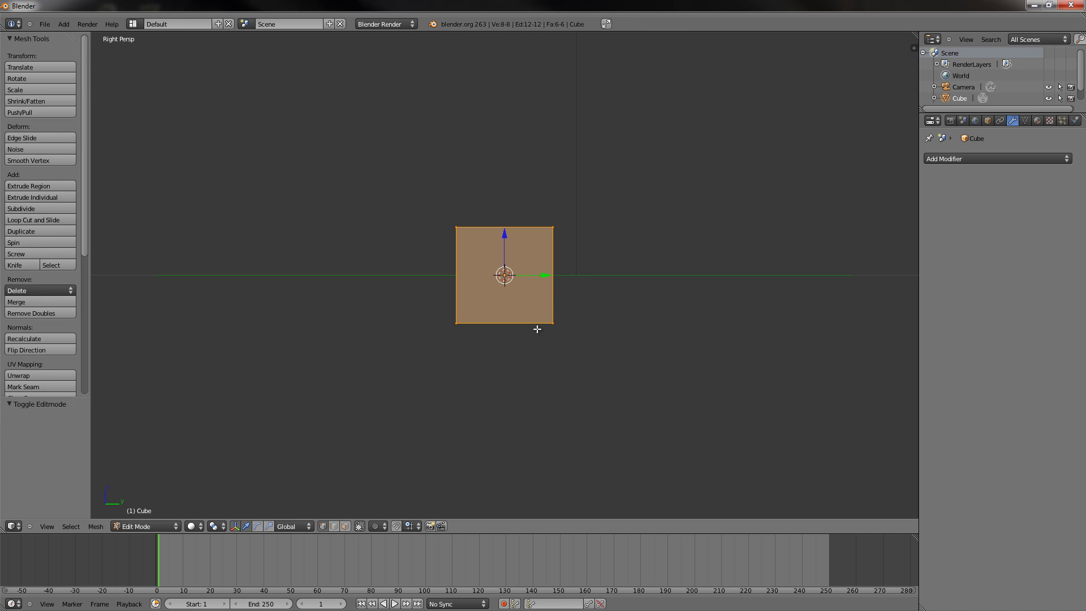
Start a loop cut previewing an edge ring around the cube's middle
{"action": "key", "text": "ctrl+r"}
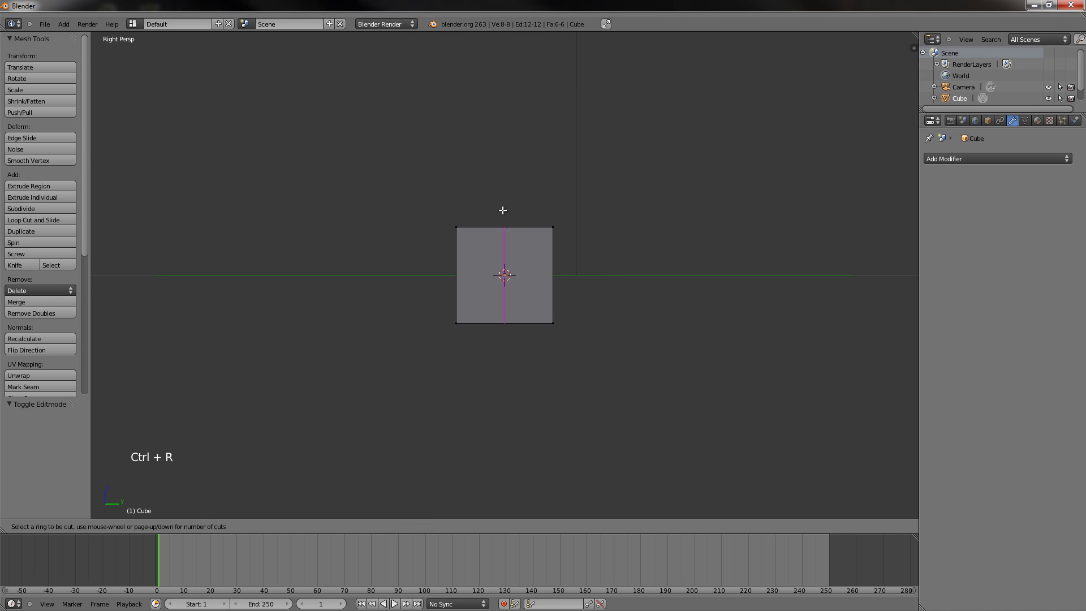
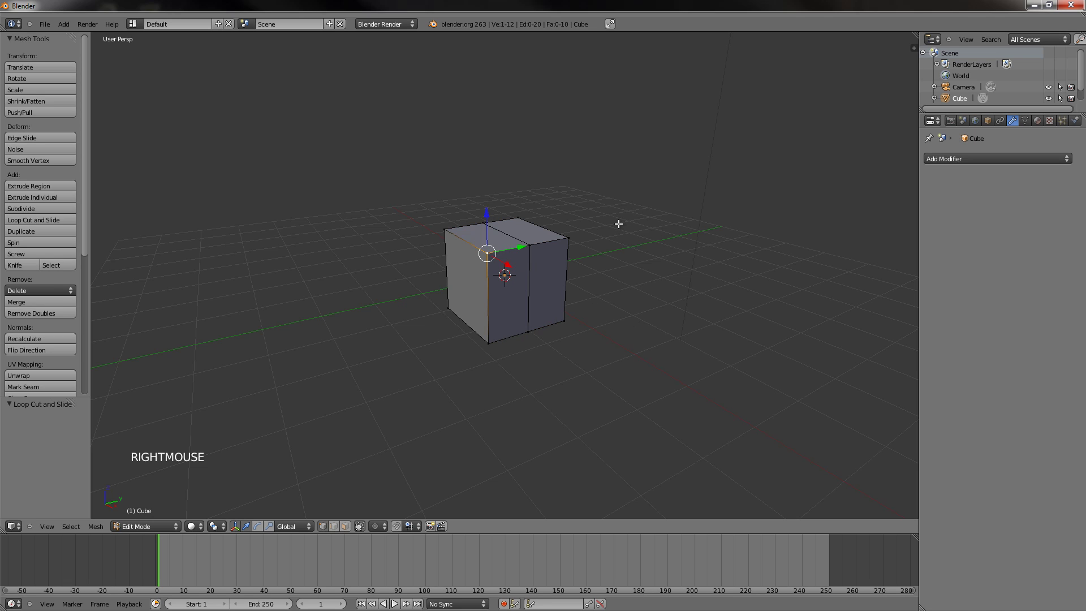
{"action": "key", "text": "g"}
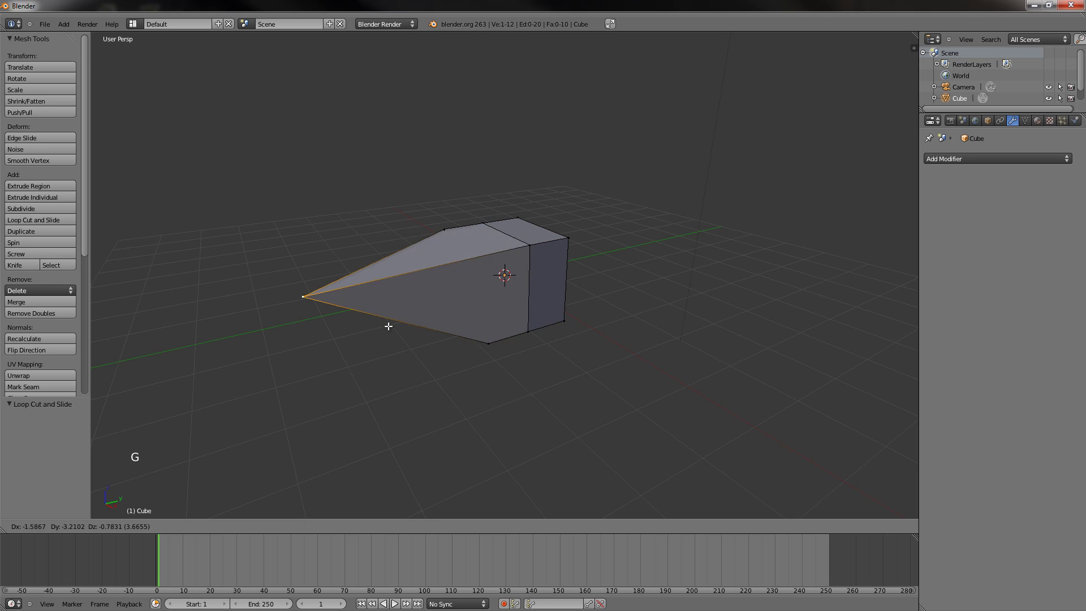
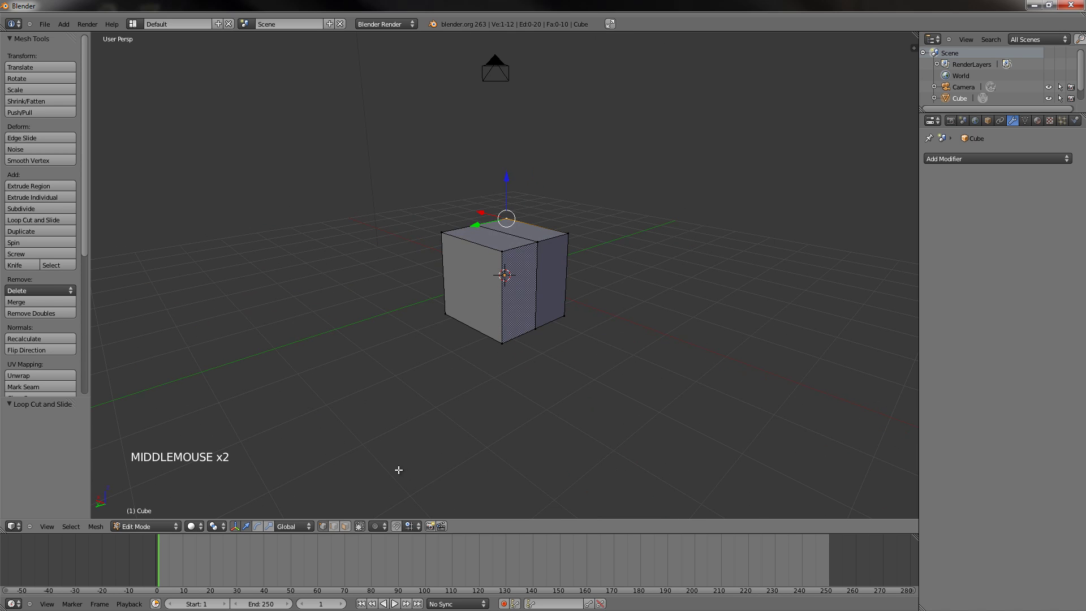
Switch mesh selection to whole faces, ready to delete one half of the cube
{"action": "key", "text": "shift+Tab"}
{"action": "key", "text": "shift+Tab"}
{"action": "key", "text": "ctrl+Tab"}
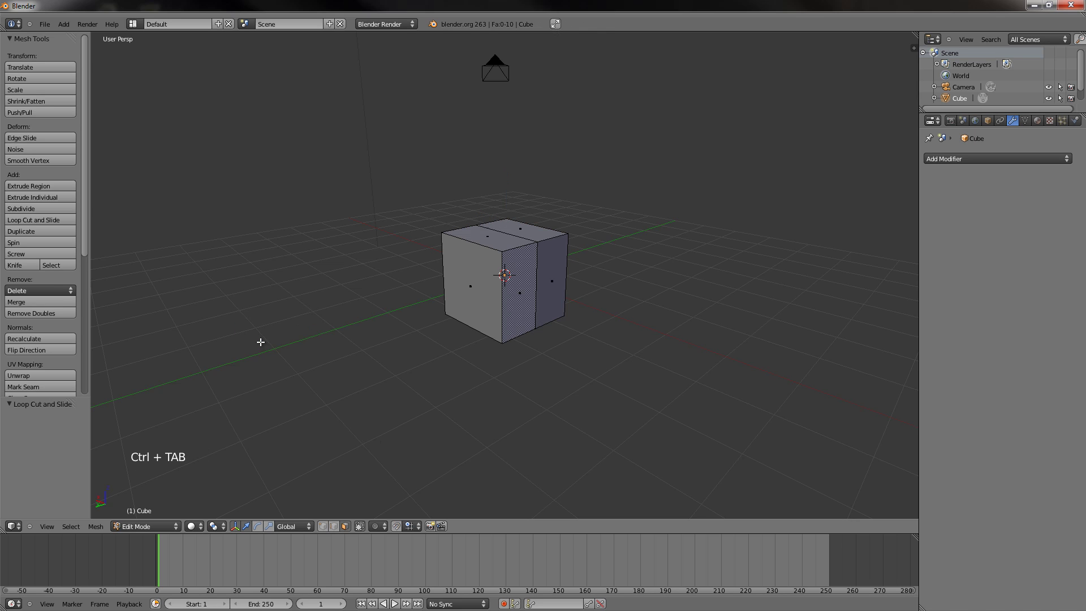
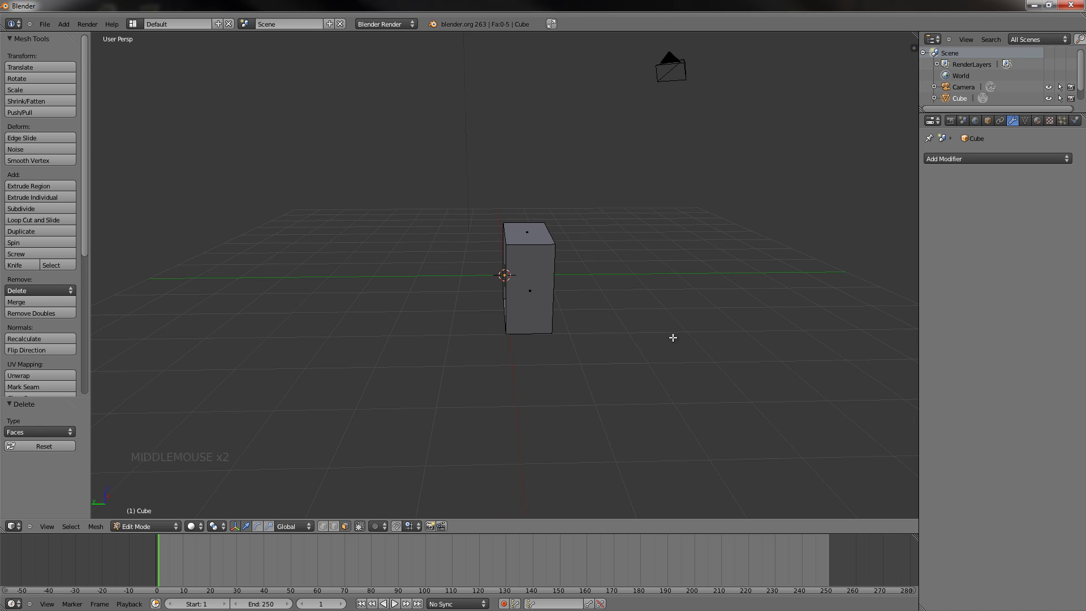
Back in Object Mode, add a Mirror modifier to the half-box
{"action": "key", "text": "Tab"}
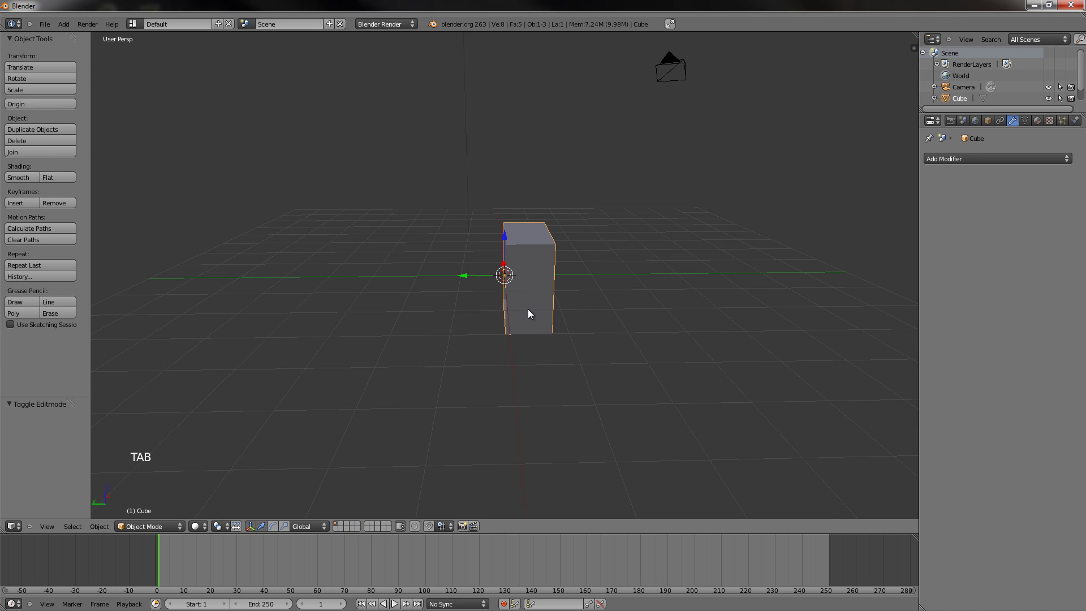
{"action": "left_click", "coordinate": [1019, 125]}
{"action": "left_click", "coordinate": [980, 160]}
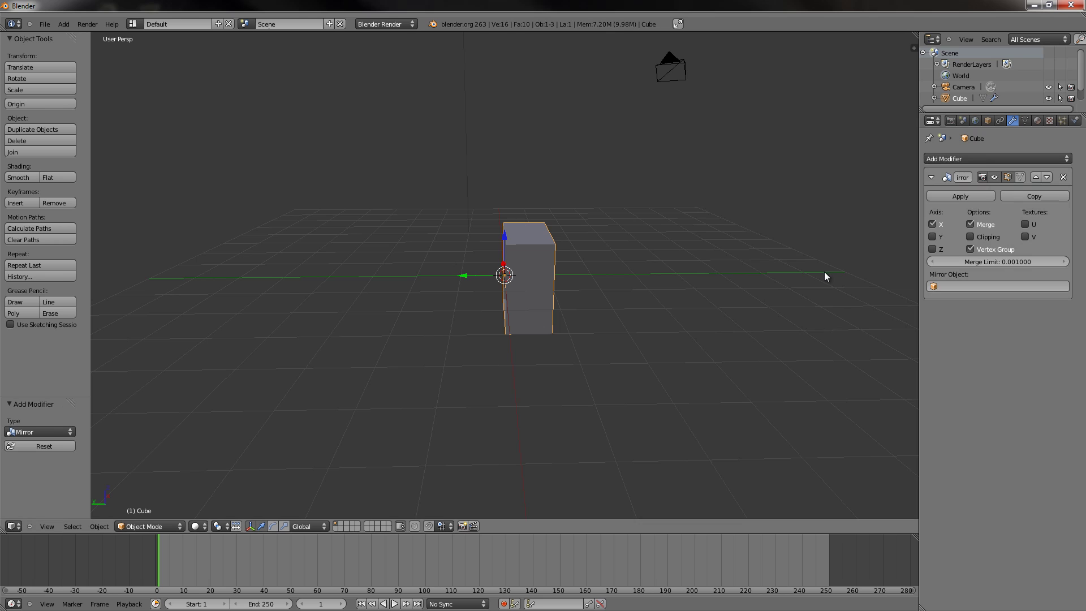
Turn off every mirror axis and inspect the unmirrored half-box from all sides
{"action": "middle_click", "coordinate": [673, 276]}
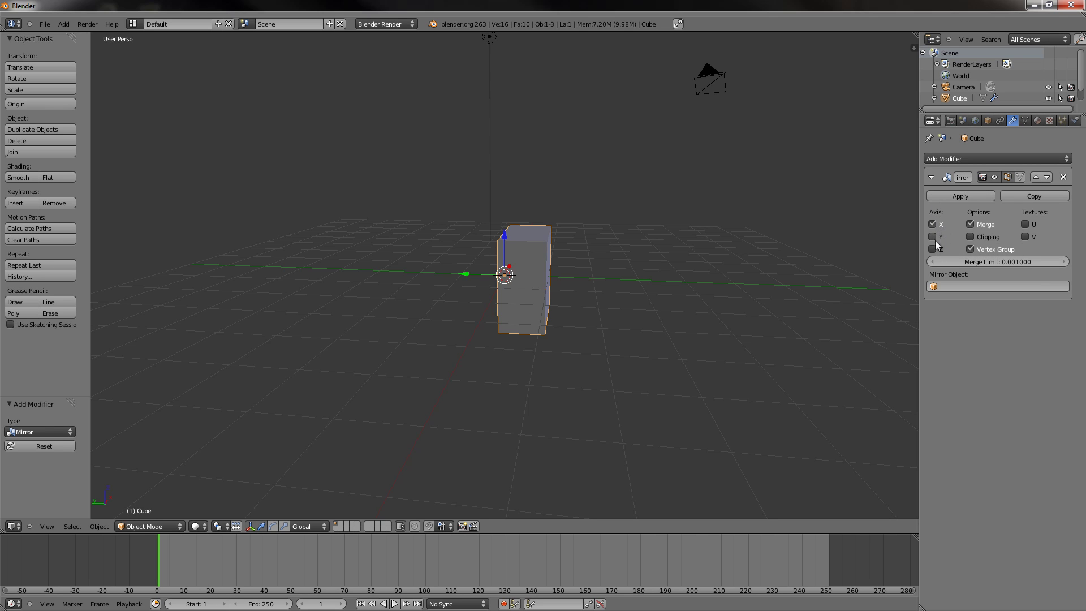
{"action": "left_click", "coordinate": [939, 238]}
{"action": "left_click", "coordinate": [940, 253]}
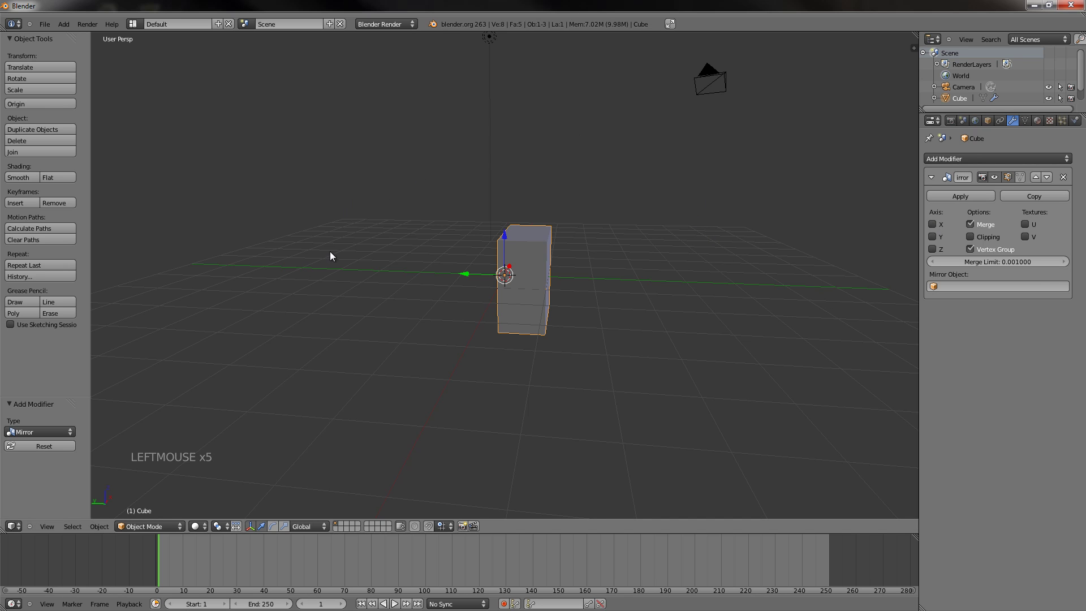
{"action": "middle_click", "coordinate": [523, 354]}
{"action": "middle_click", "coordinate": [540, 357]}
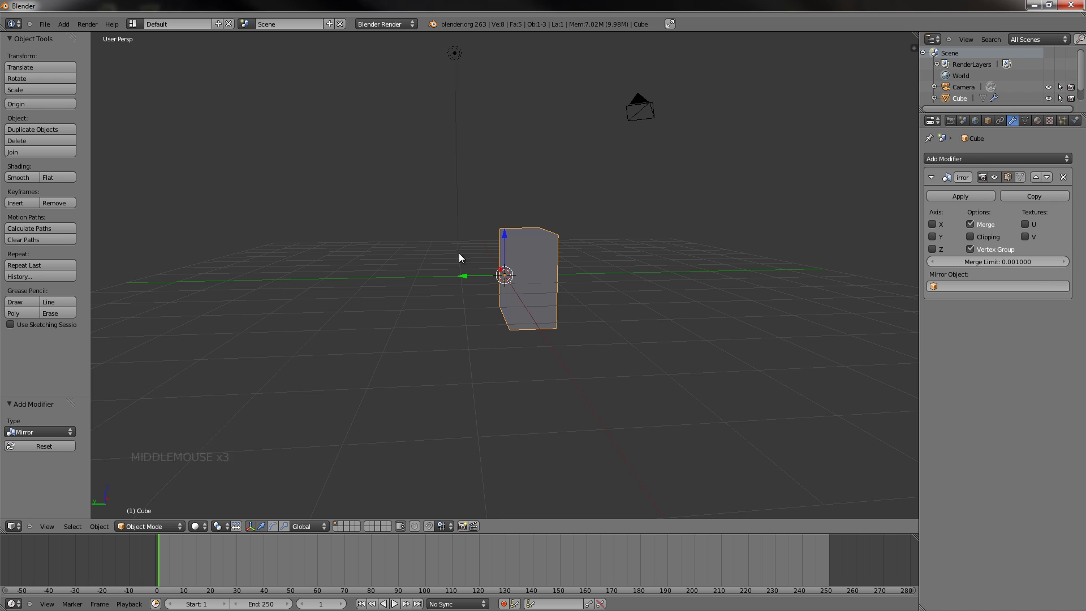
{"action": "middle_click", "coordinate": [513, 295]}
{"action": "middle_click", "coordinate": [531, 317]}
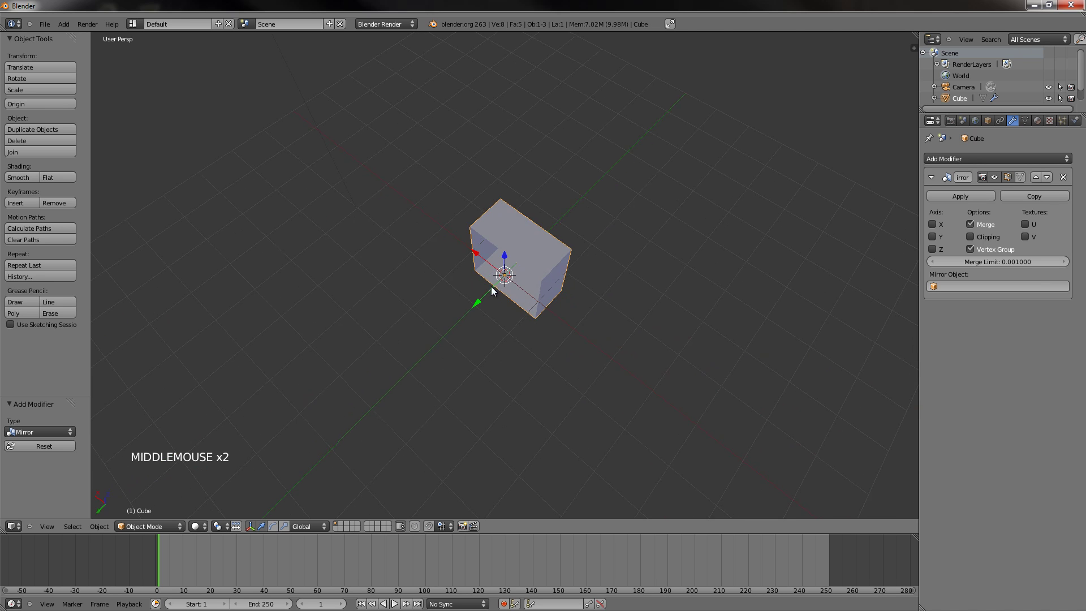
{"action": "middle_click", "coordinate": [600, 334]}
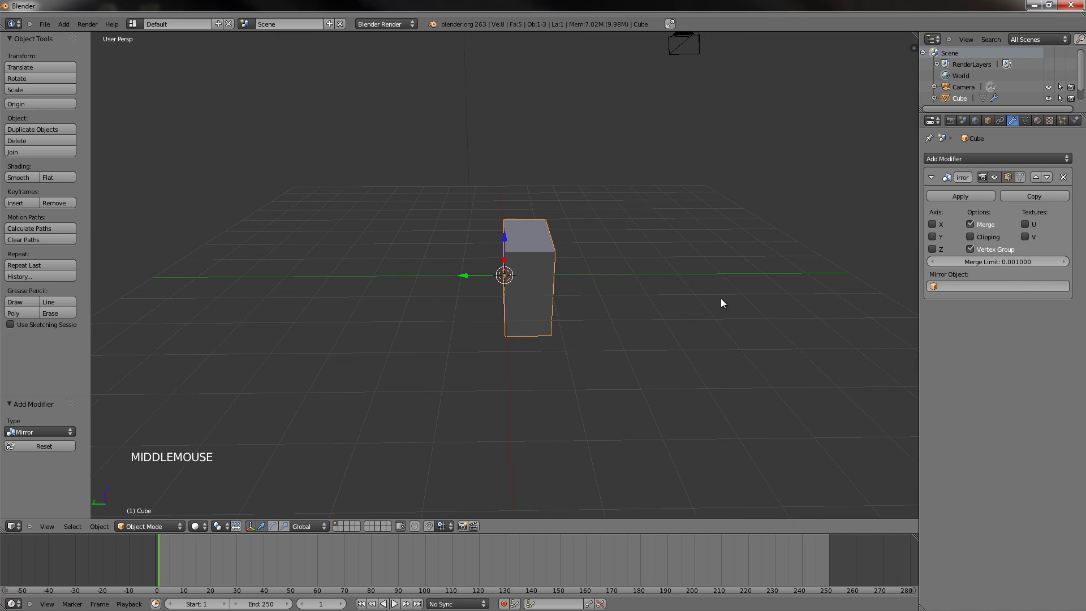
Enable mirroring along Y with merging on, so the half-box shows as a full cube
{"action": "left_click", "coordinate": [936, 239]}
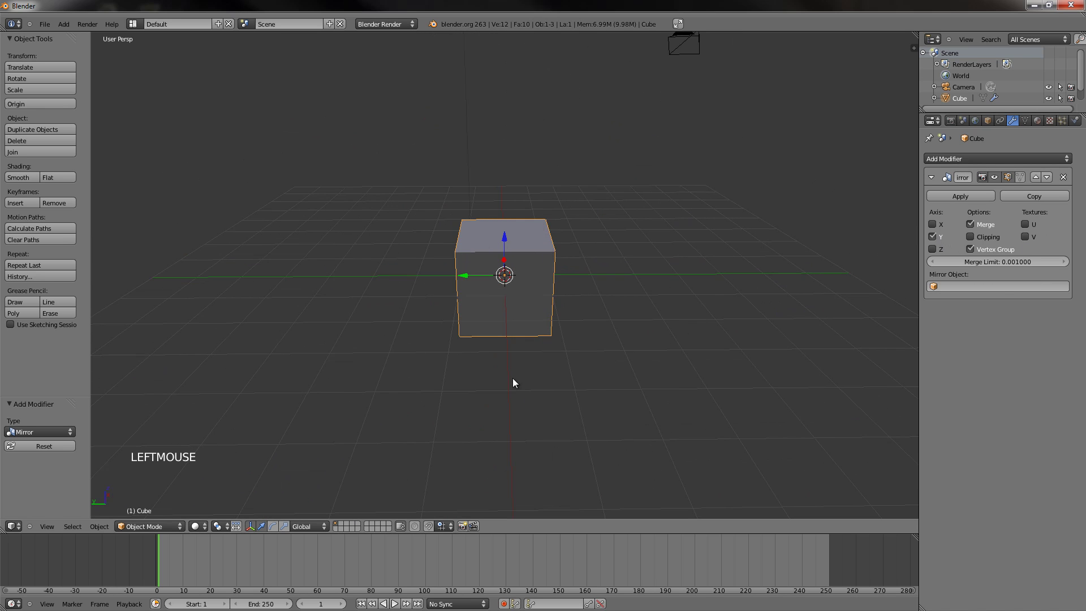
{"action": "middle_click", "coordinate": [529, 349]}
{"action": "middle_click", "coordinate": [597, 311]}
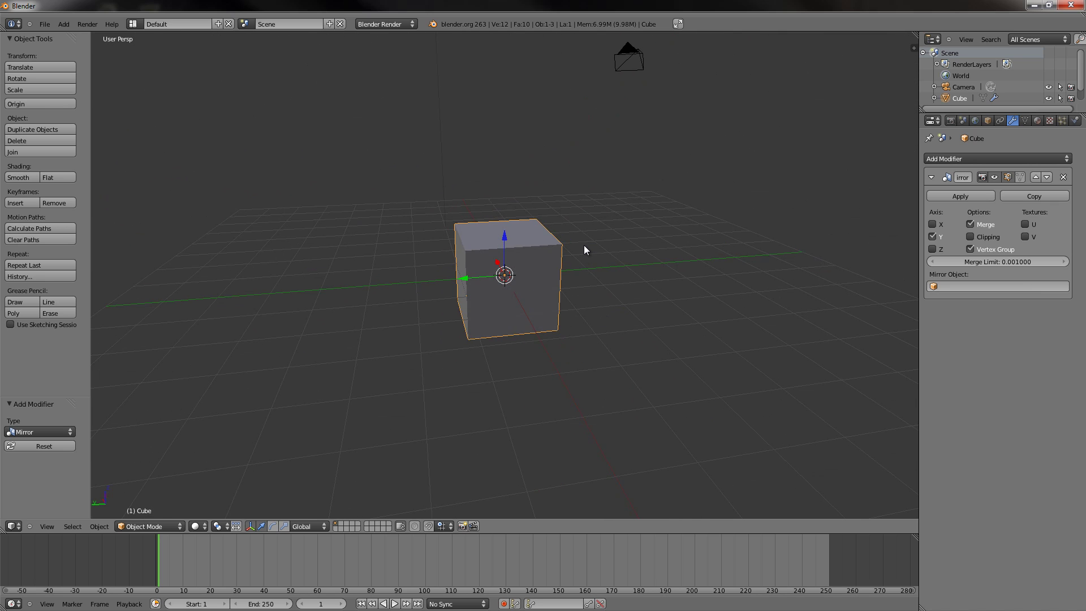
{"action": "left_click", "coordinate": [977, 226]}
{"action": "left_click", "coordinate": [977, 228]}
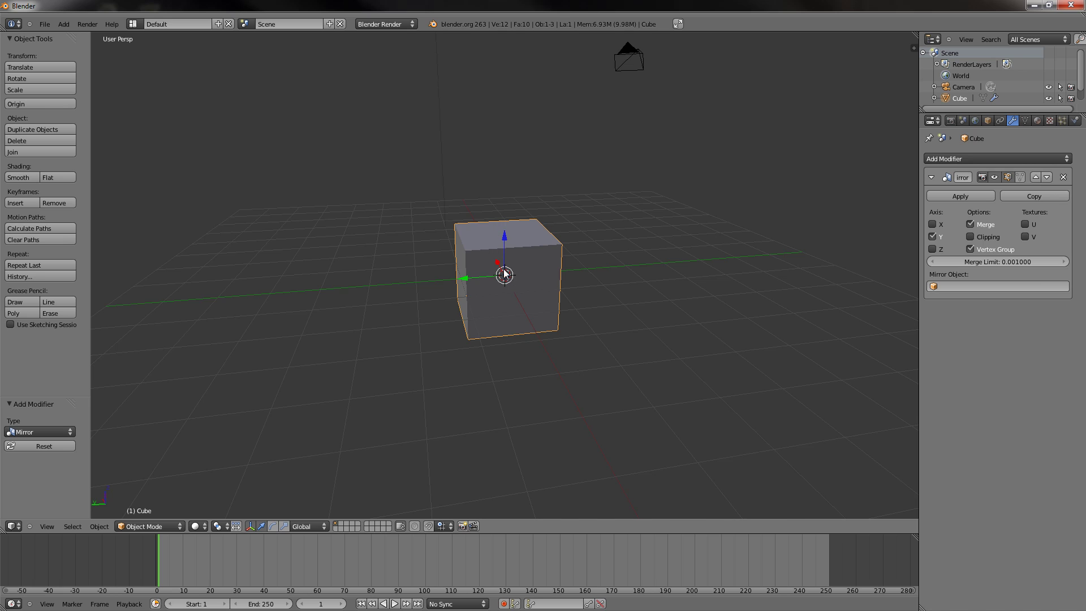
{"action": "middle_click", "coordinate": [539, 266]}
Check the mirrored mesh in Edit Mode, then change options on the Mirror modifier
{"action": "key", "text": "Tab"}
{"action": "scroll", "scroll_direction": "up", "scroll_amount": 3}
{"action": "key", "text": "Tab"}
{"action": "scroll", "scroll_direction": "down", "scroll_amount": 3}
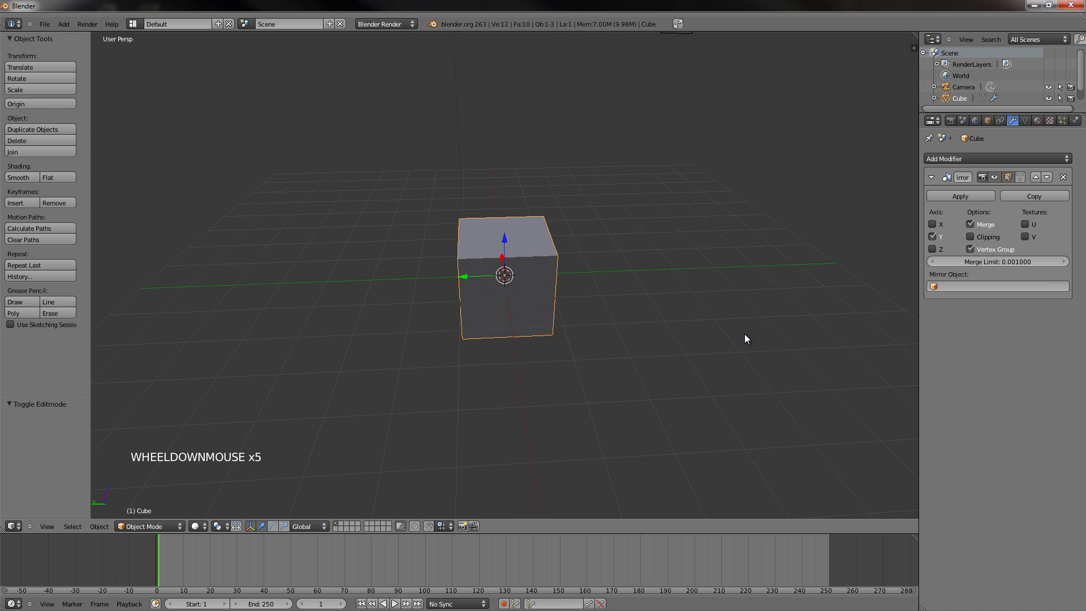
{"action": "left_click", "coordinate": [975, 243]}
{"action": "left_click", "coordinate": [975, 243]}
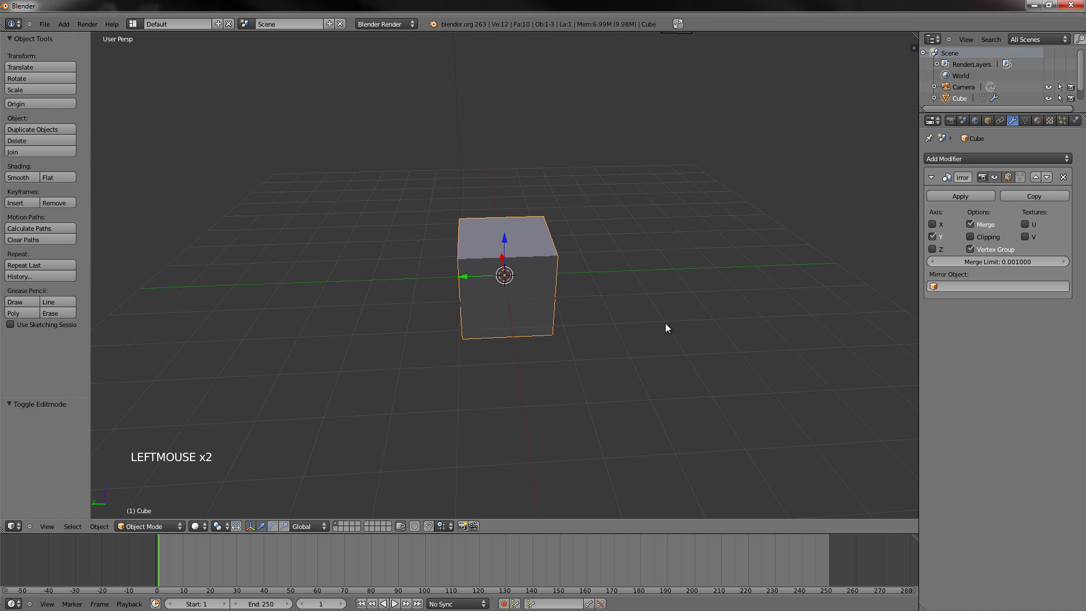
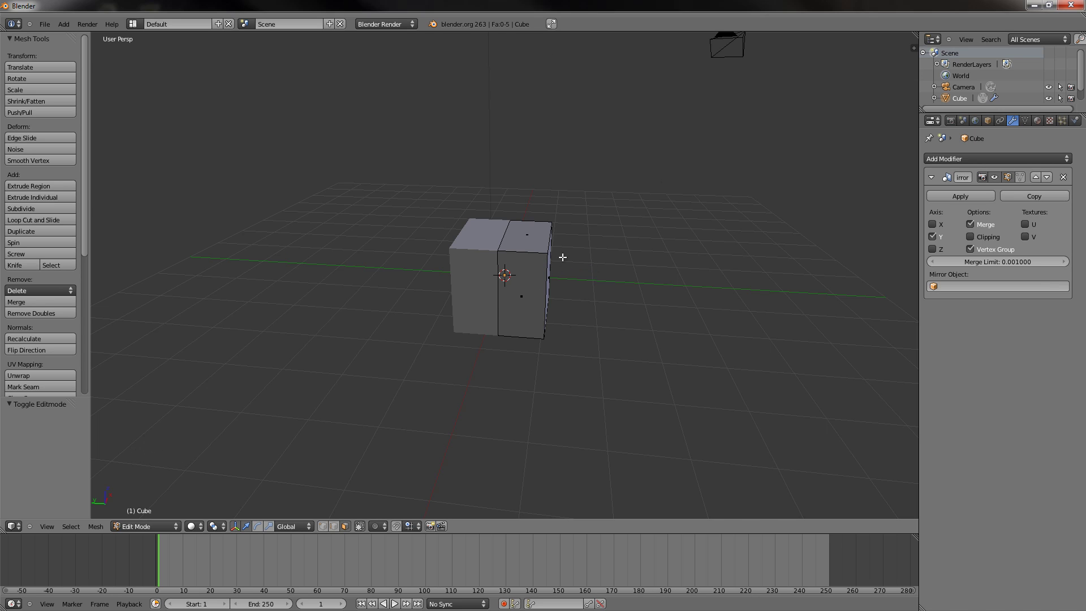
In vertex select mode with Clipping on, drag a corner vertex outward to facet the cube
{"action": "key", "text": "ctrl+Tab"}
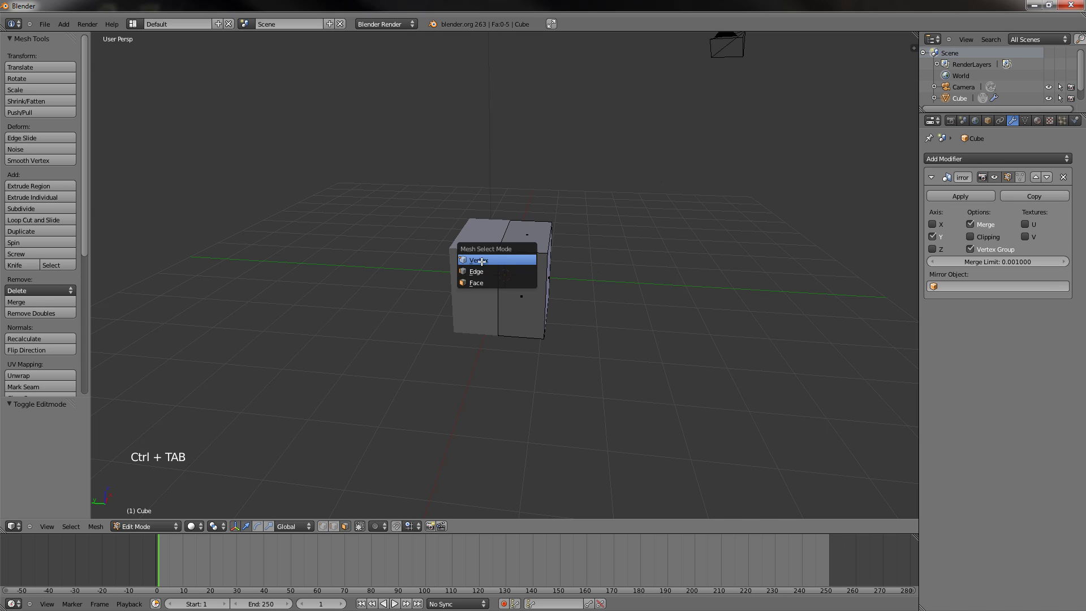
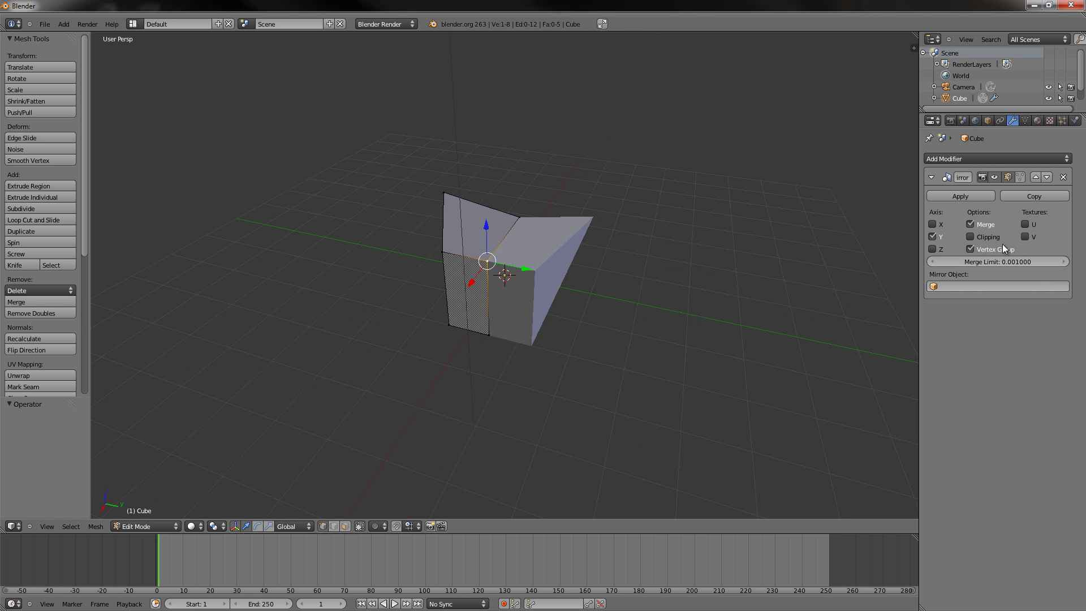
{"action": "left_click", "coordinate": [977, 241]}
{"action": "key", "text": "g"}
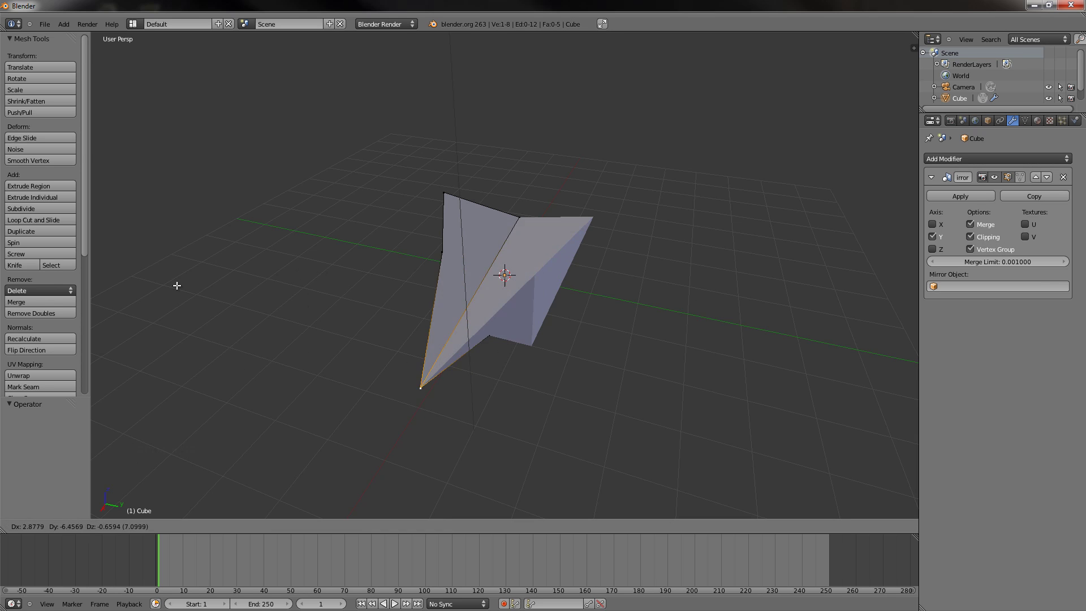
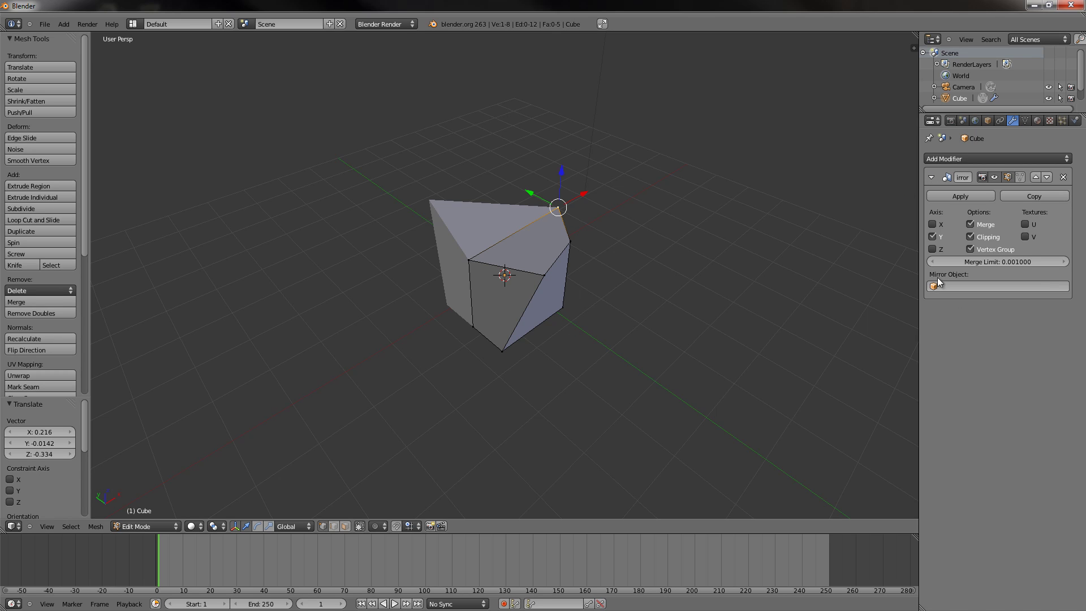
{"action": "left_click", "coordinate": [996, 353]}
{"action": "left_click", "coordinate": [1046, 205]}
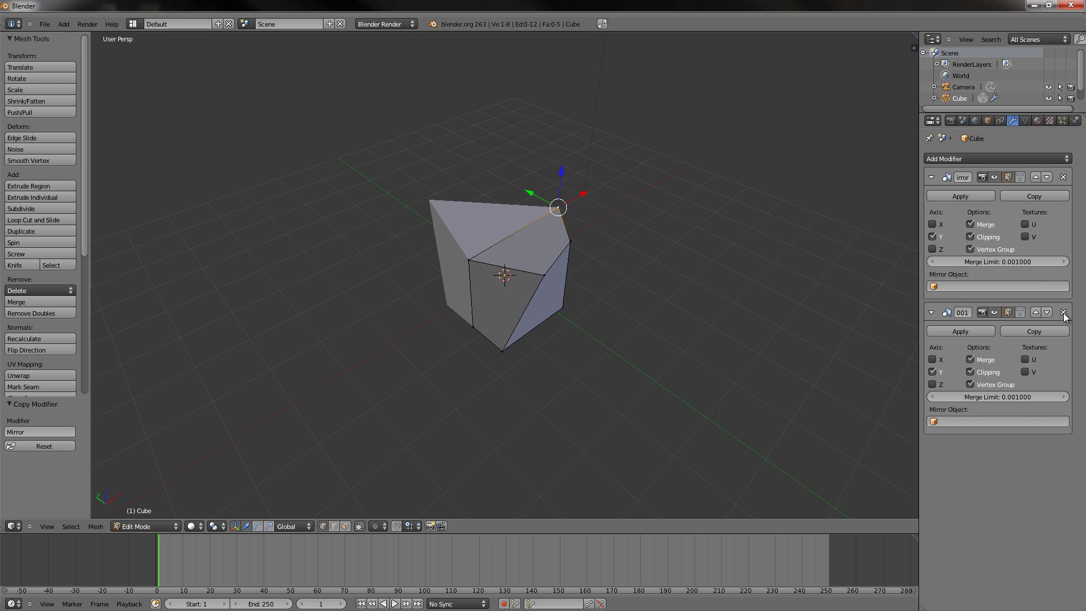
{"action": "left_click", "coordinate": [1069, 320]}
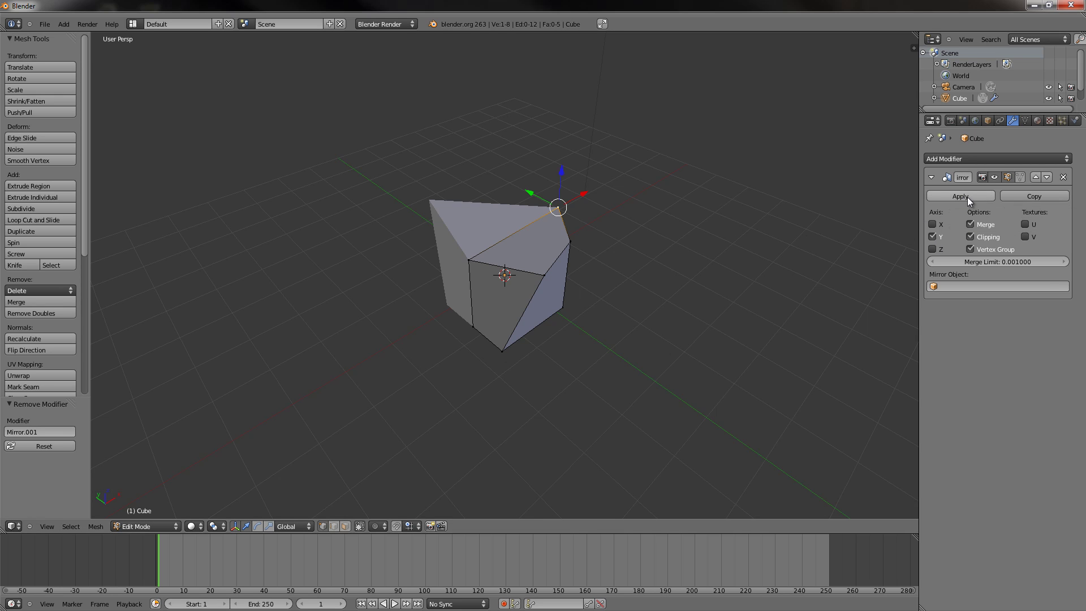
{"action": "left_click", "coordinate": [971, 202]}
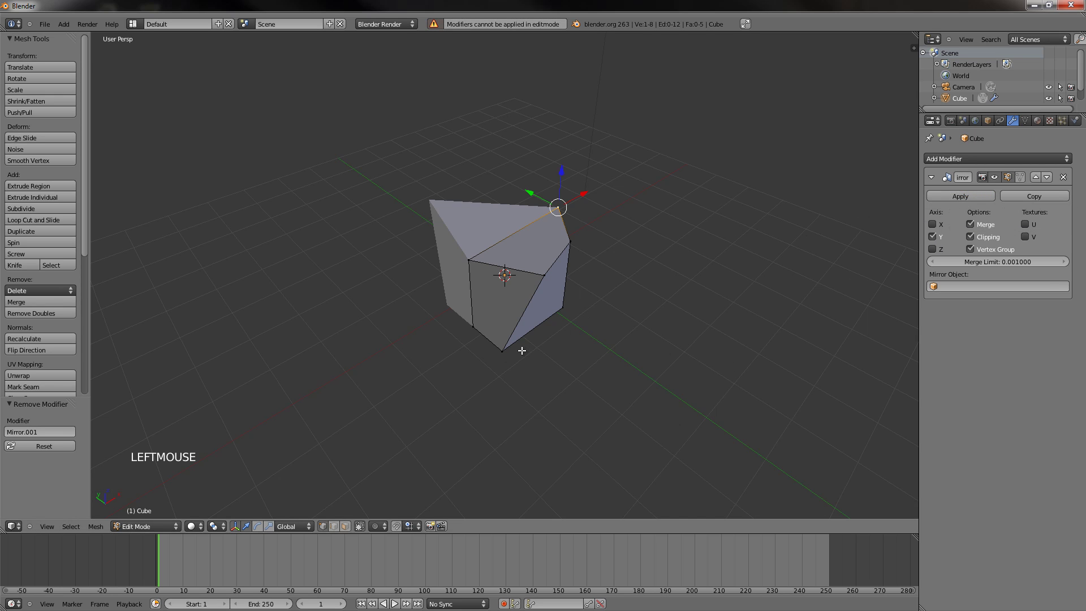
Apply the Mirror modifier as real geometry and pull one top corner out into a spike
{"action": "key", "text": "Tab"}
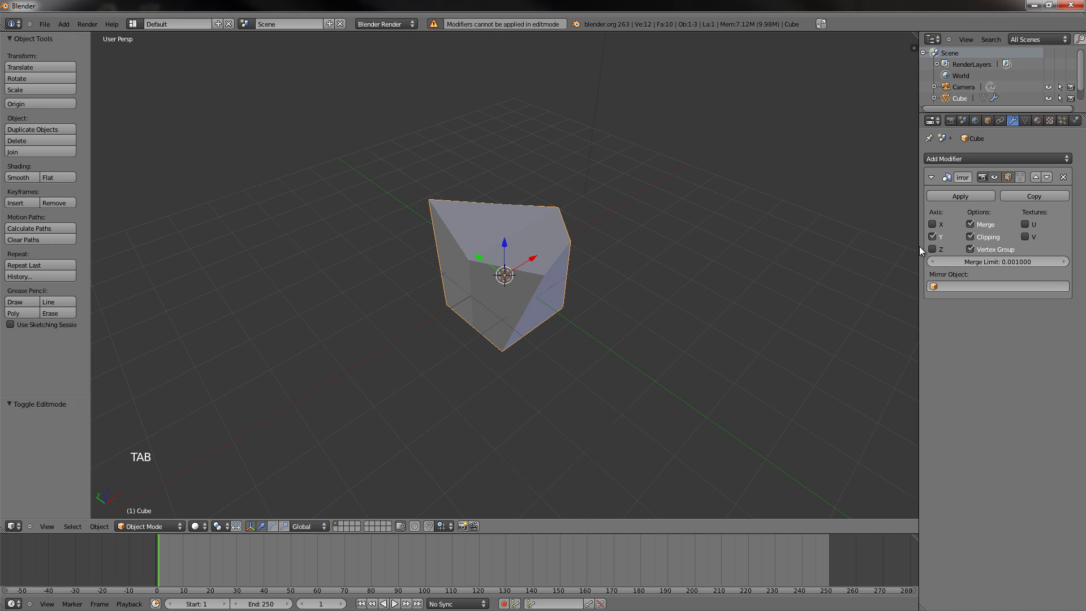
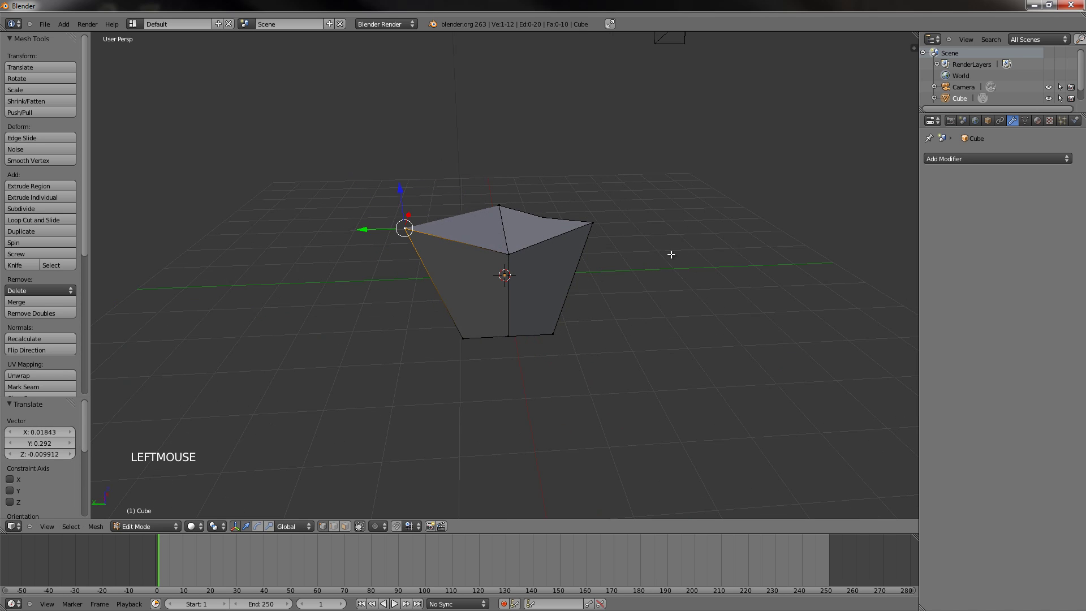
{"action": "key", "text": "ctrl+z"}
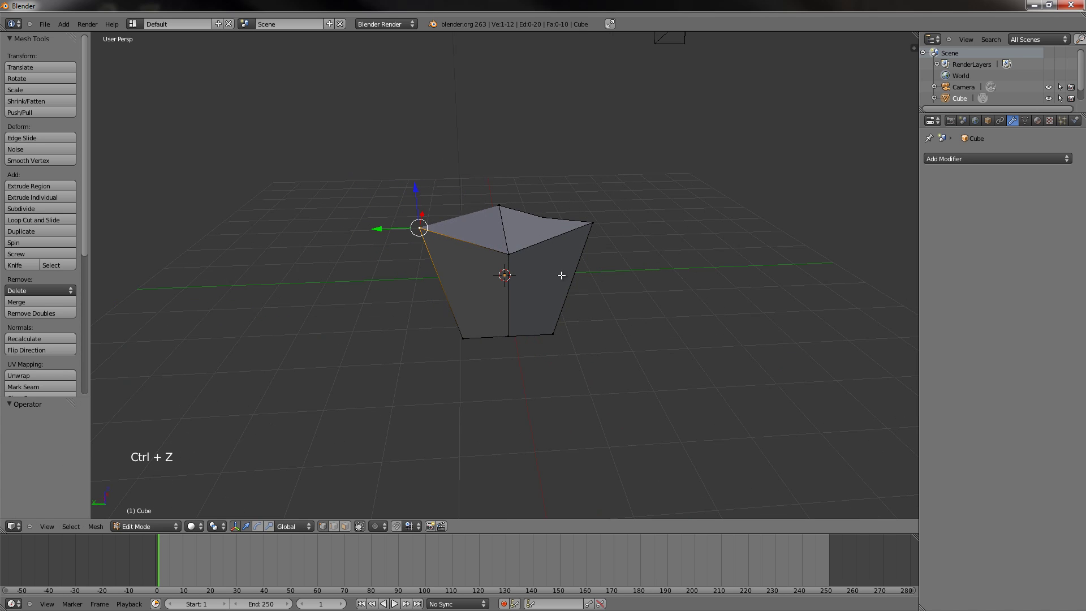